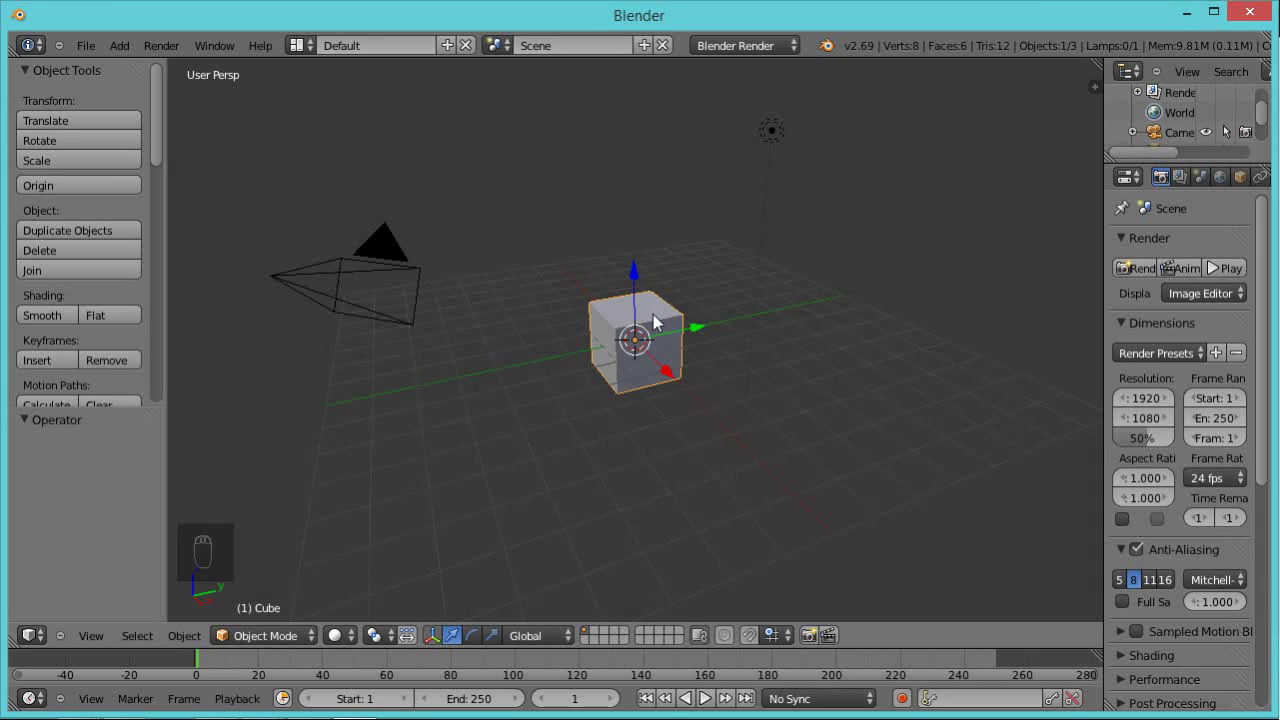
- Delete the default cube, switch to top view and show the view properties sidebar
key("x")
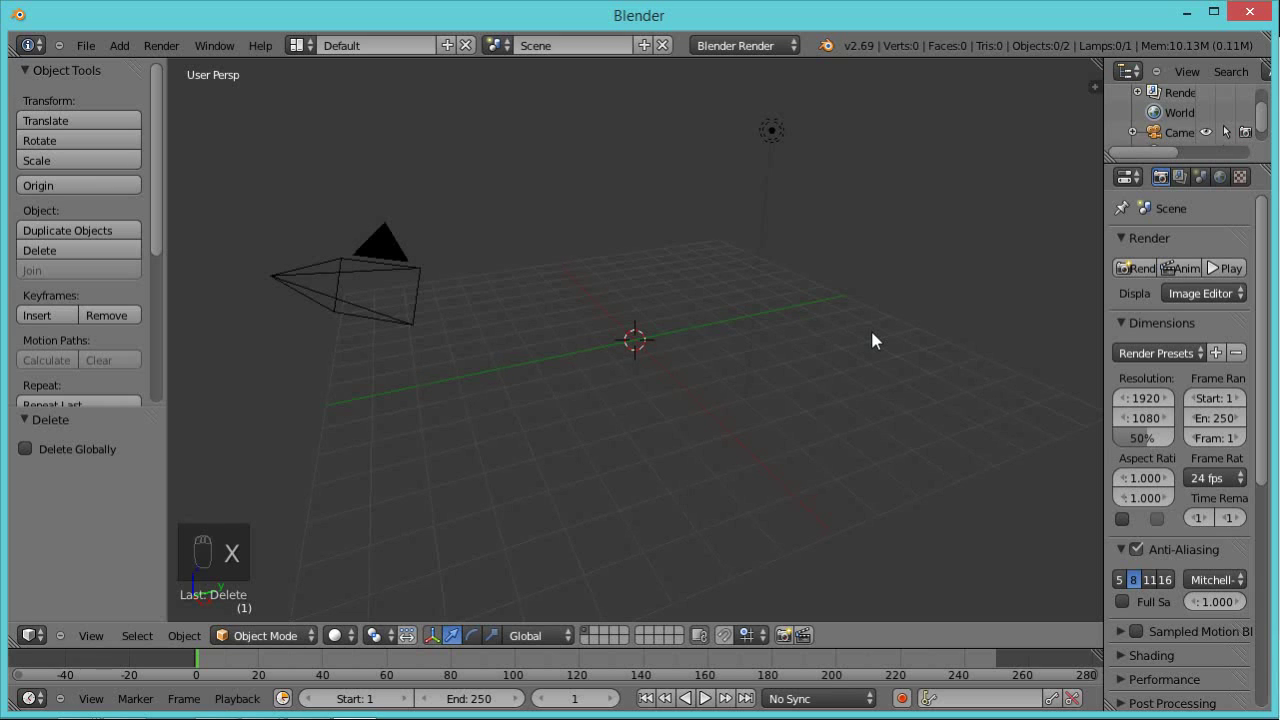
key("KP_7")
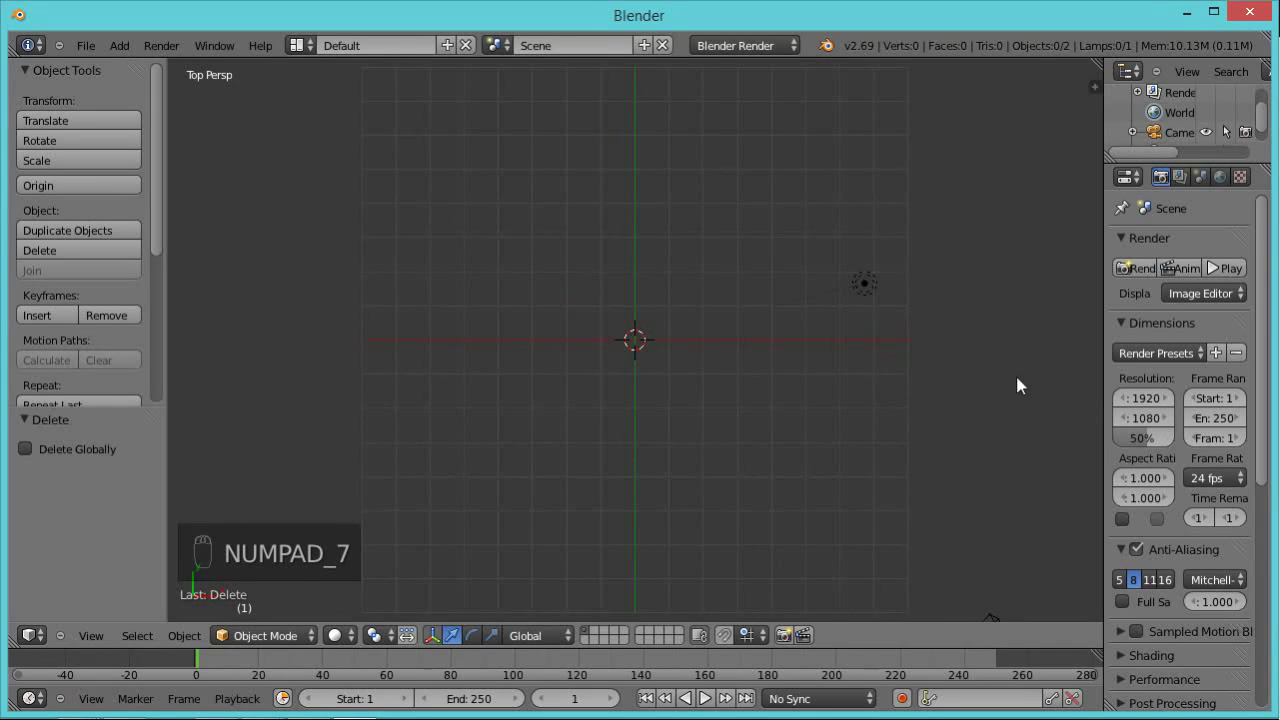
key("n")
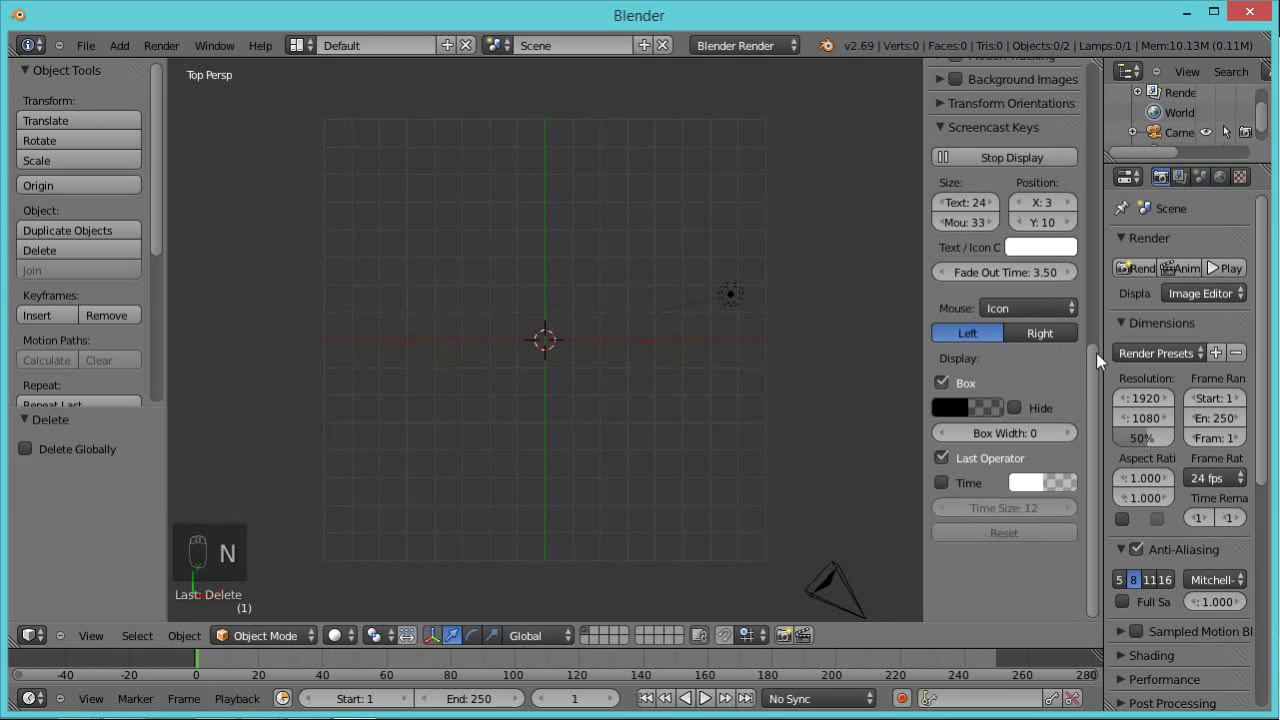
left_click_drag(1100, 389, 230, 134)
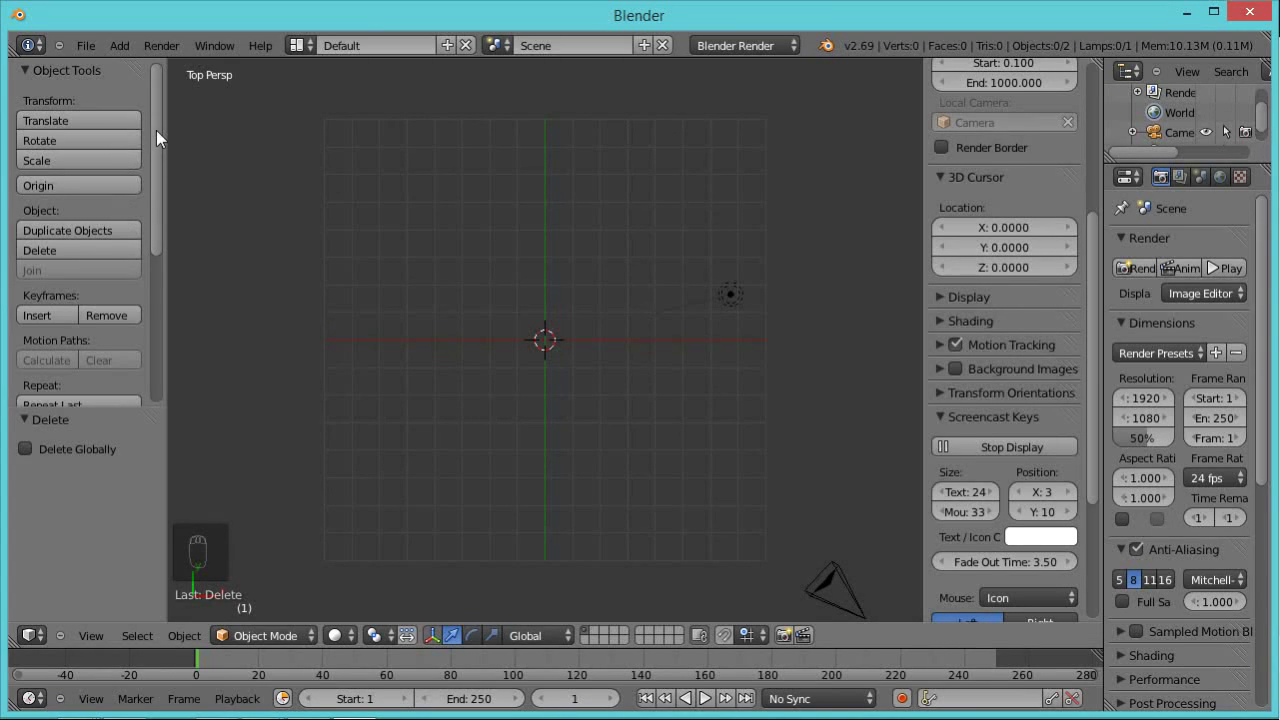
left_click_drag(164, 142, 108, 268)
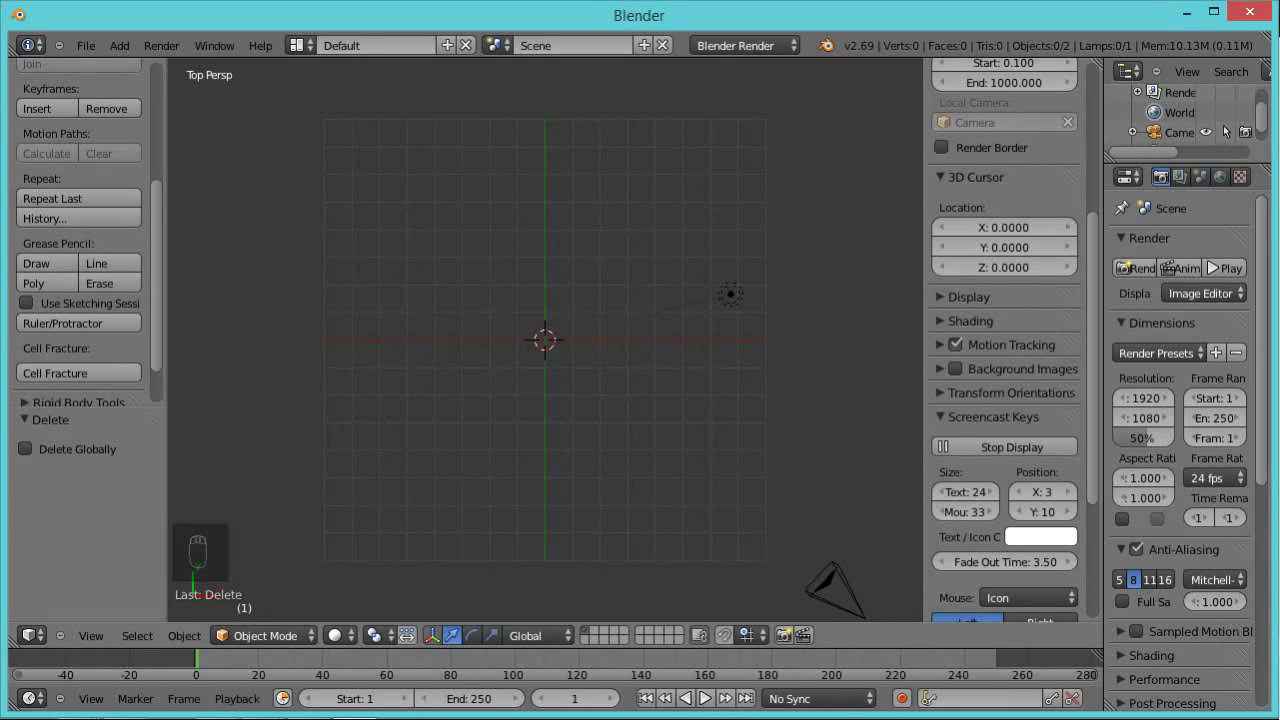
- Enable Background Images and add the face sketch JPG behind the top view
left_click_drag(743, 204, 743, 204)
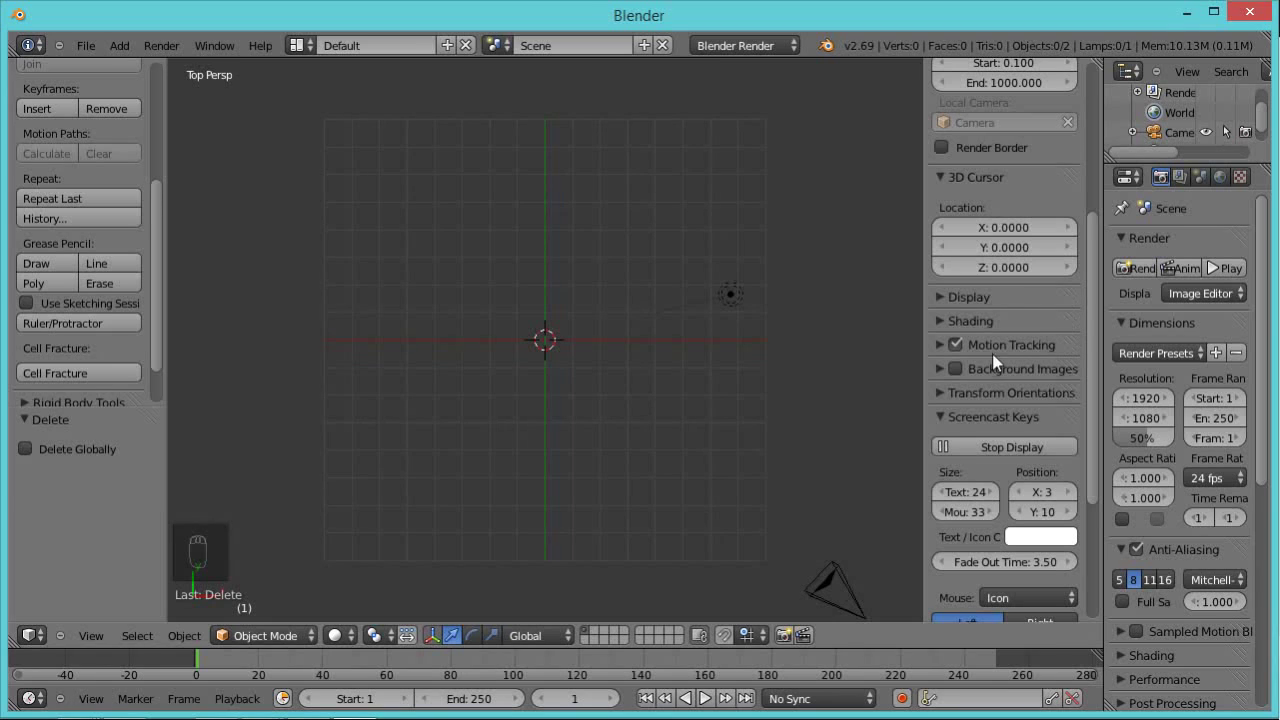
left_click_drag(963, 375, 1102, 436)
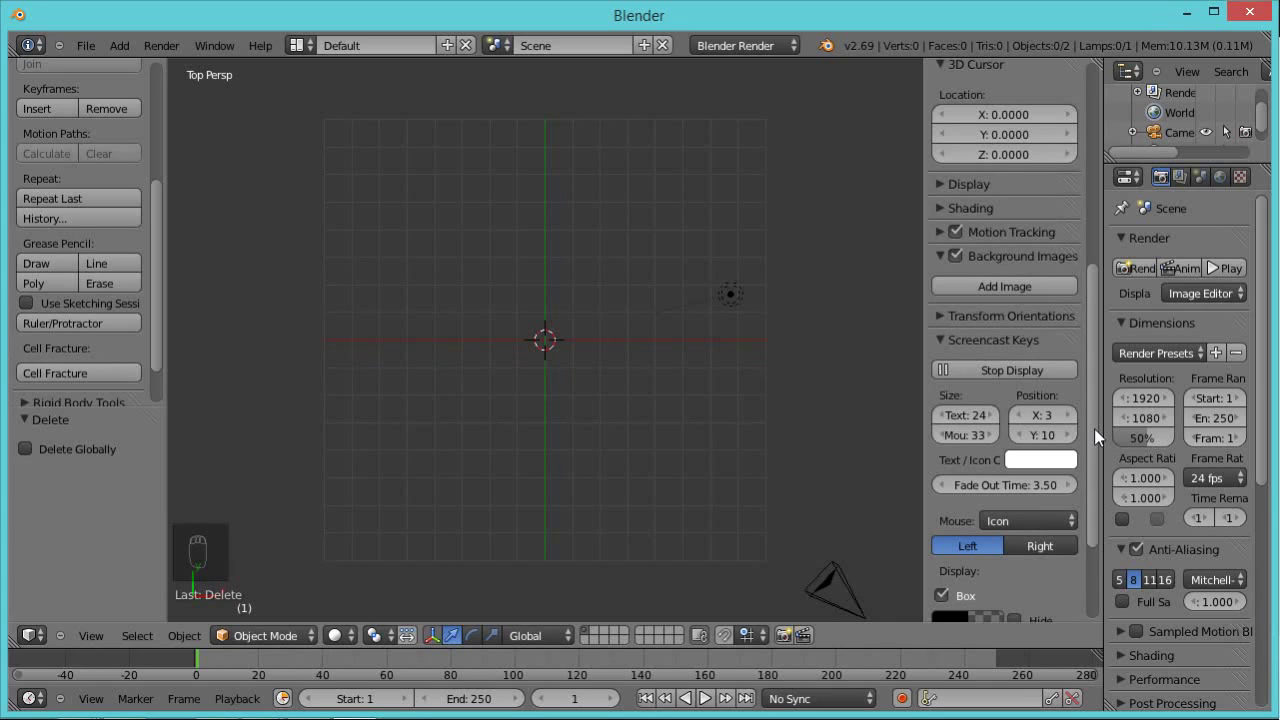
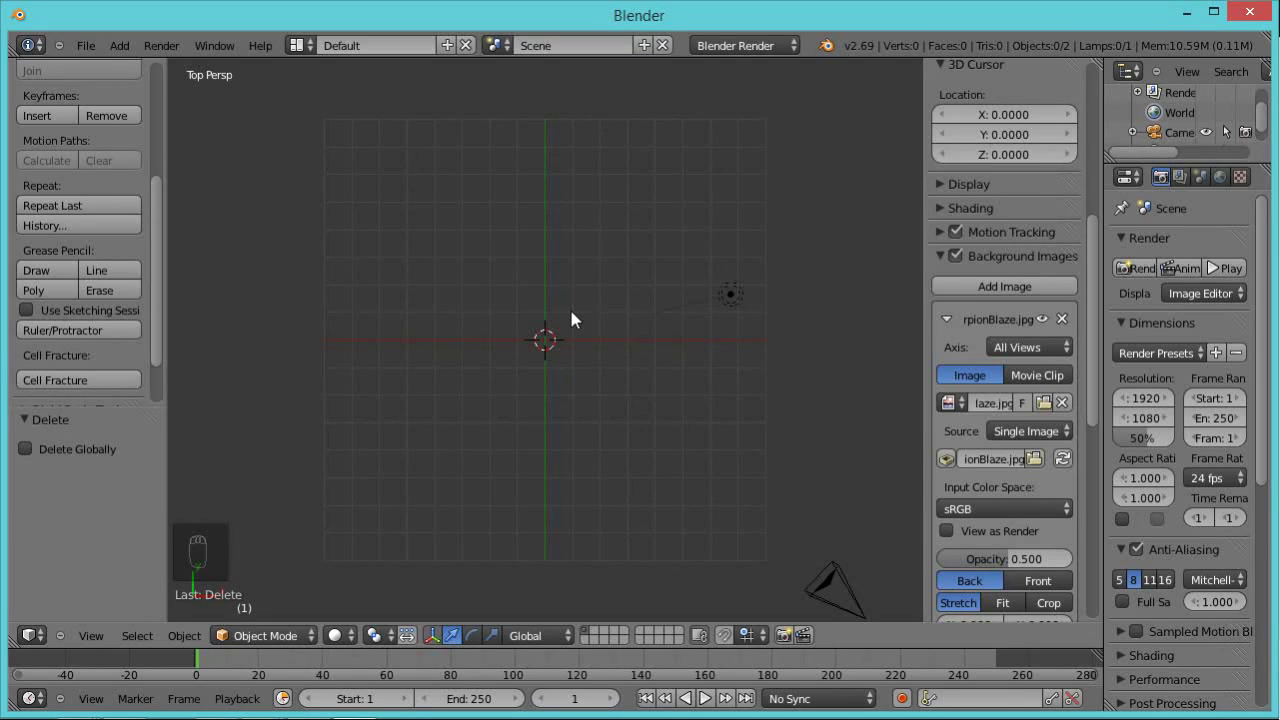
- Switch to orthographic view and raise the background sketch opacity to about 0.98
key("KP_5")
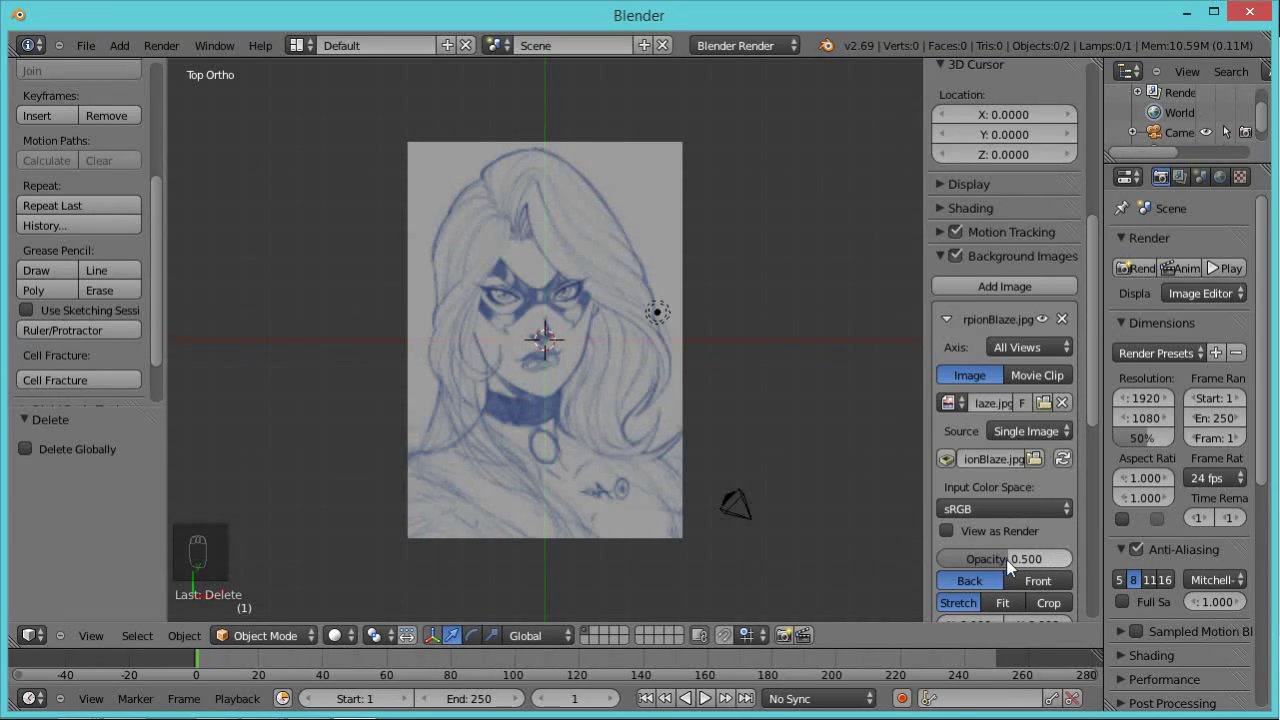
left_click_drag(1013, 566, 1071, 564)
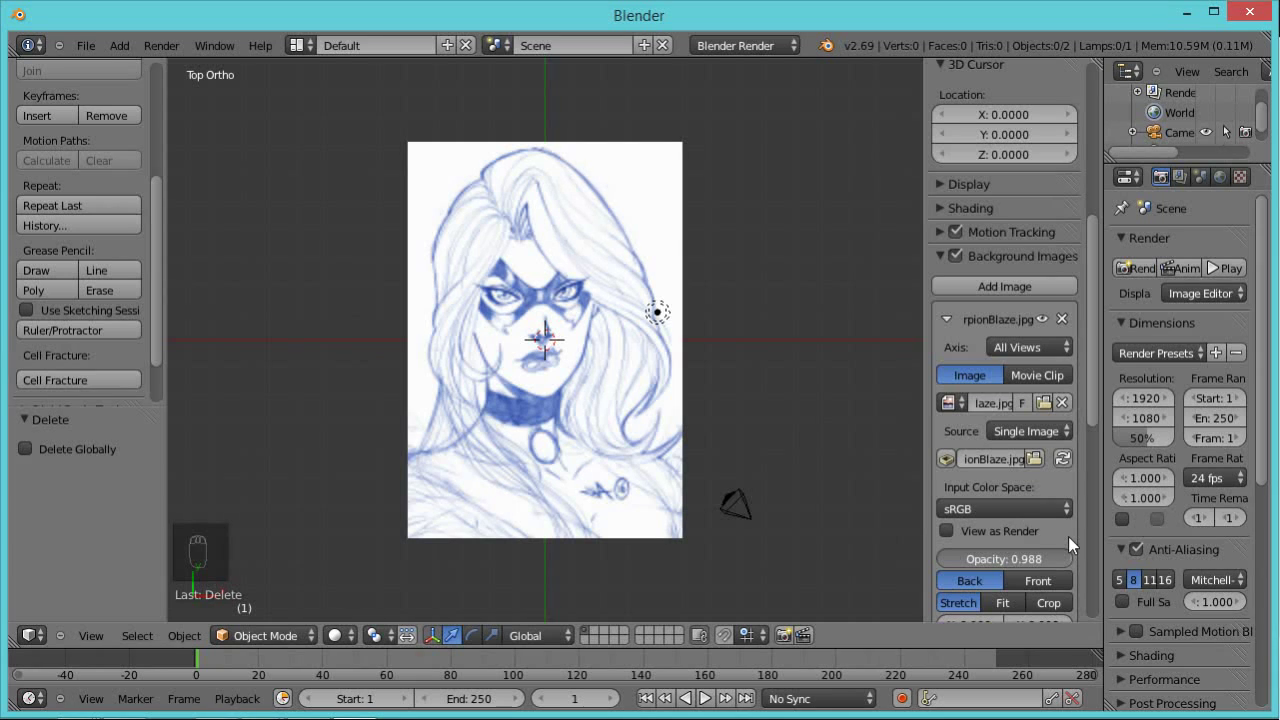
left_click(624, 357)
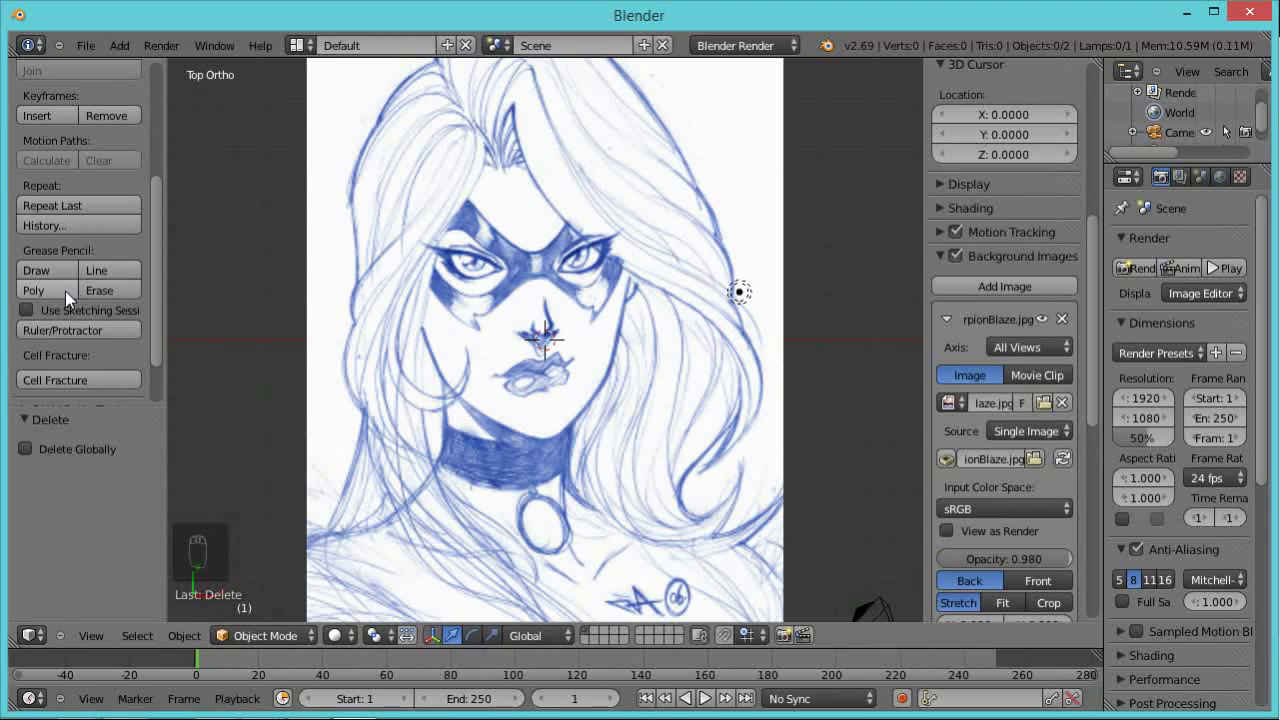
- Tick Use Sketching Session under Grease Pencil in the tool shelf
left_click_drag(34, 316, 57, 292)
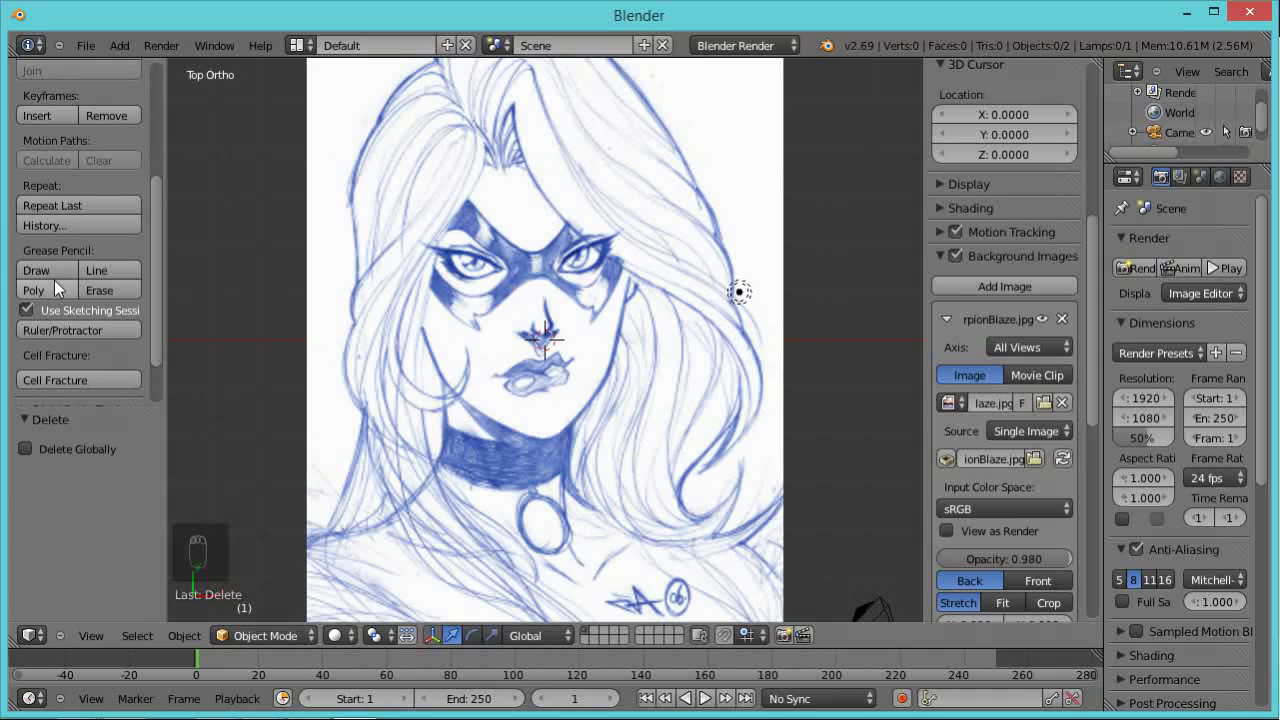
left_click_drag(60, 276, 674, 335)
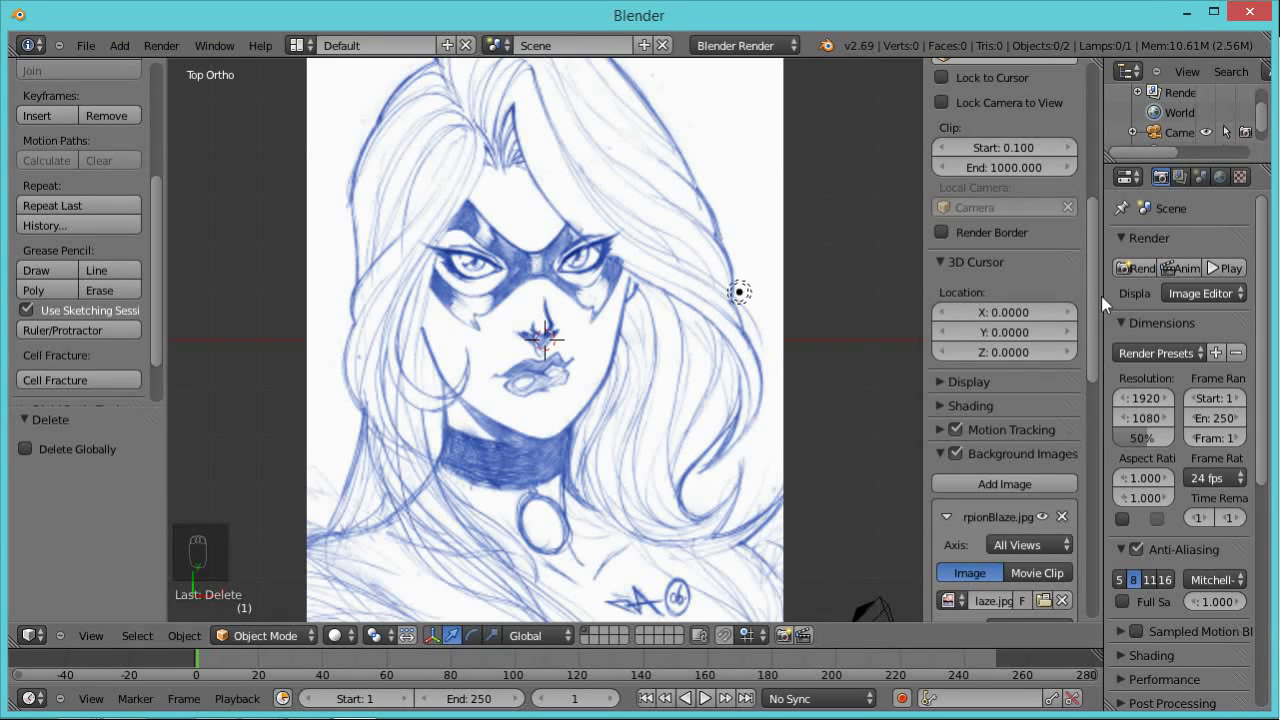
- Add a grease pencil layer with black strokes and thickness raised from 3 to 5
left_click_drag(1102, 250, 1094, 121)
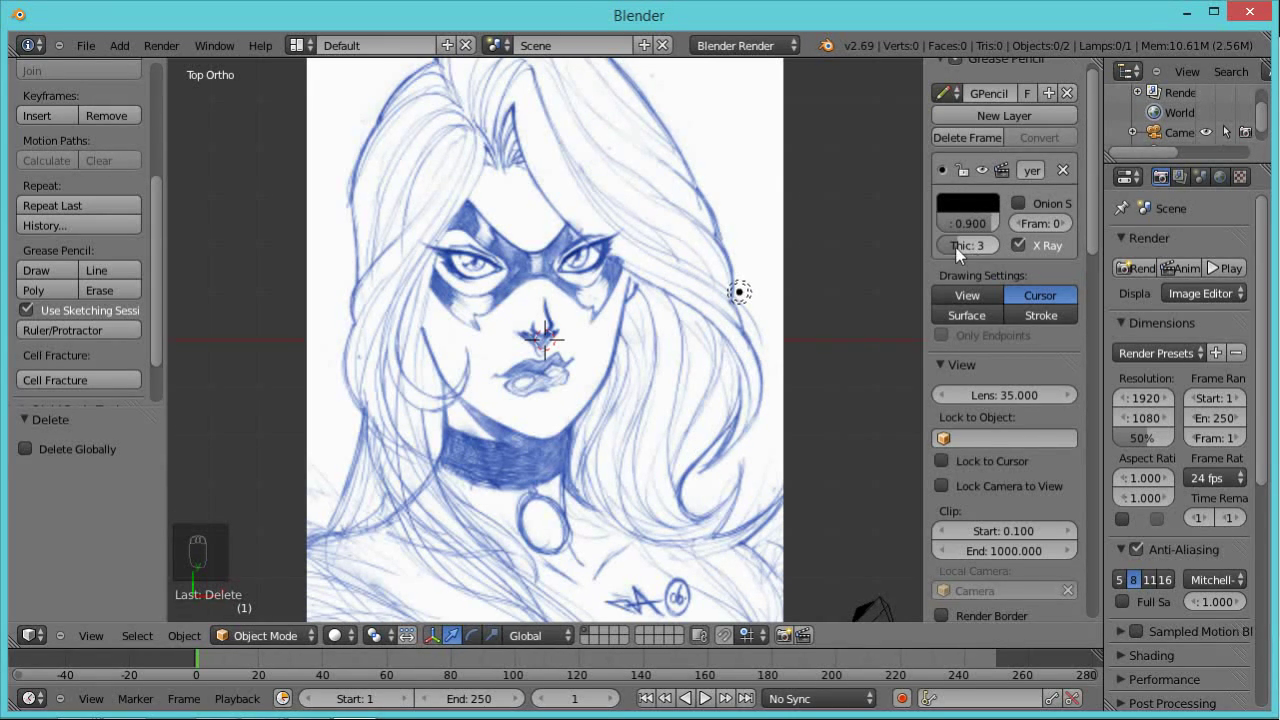
left_click_drag(961, 252, 983, 253)
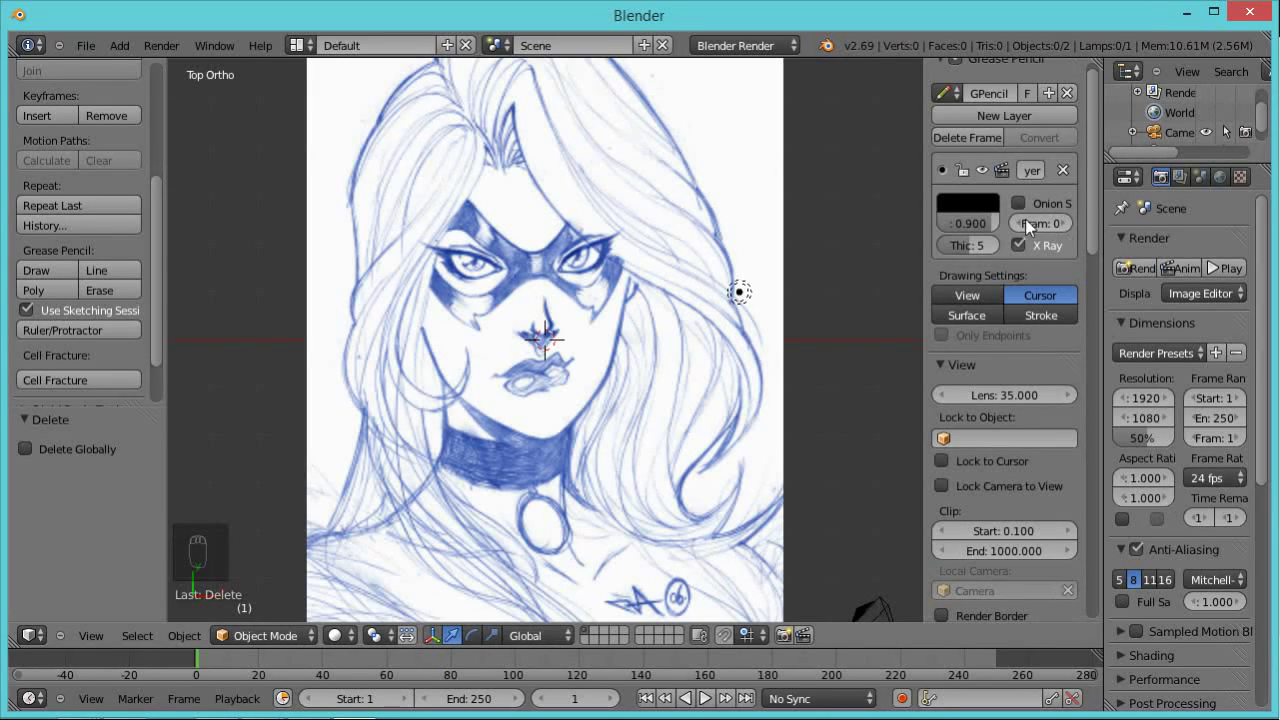
left_click_drag(1101, 139, 1101, 140)
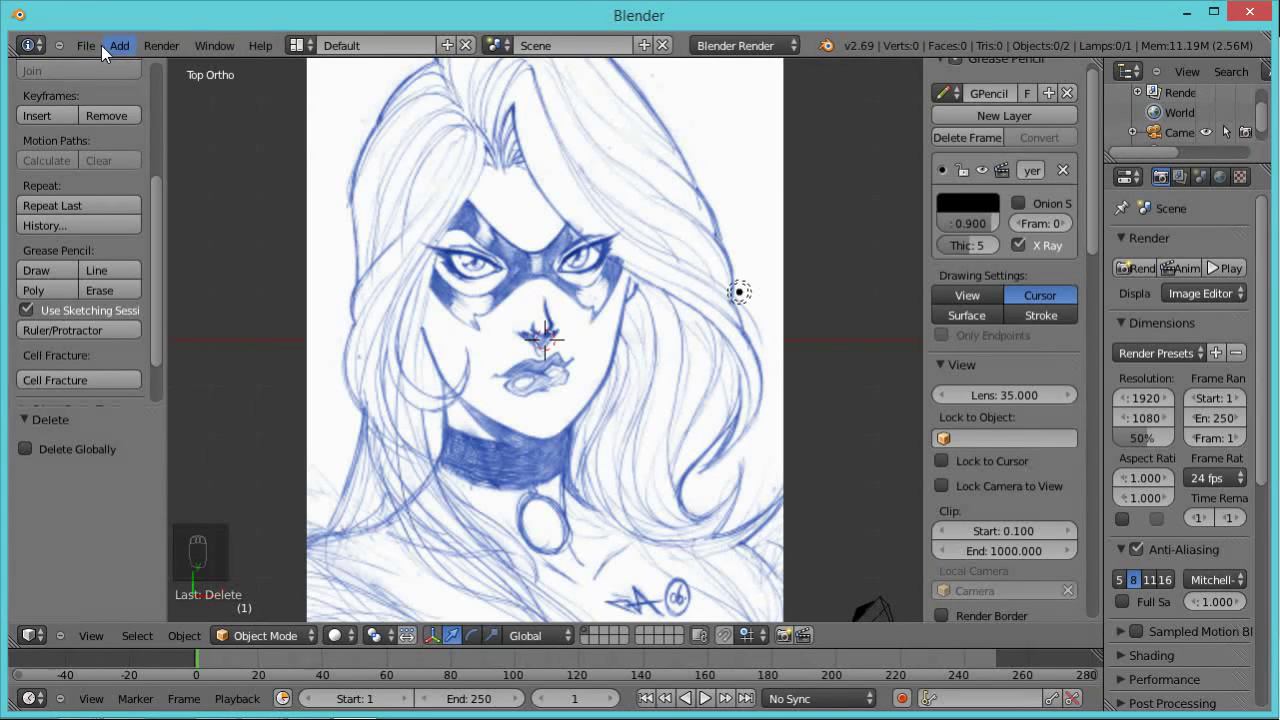
left_click_drag(104, 54, 314, 55)
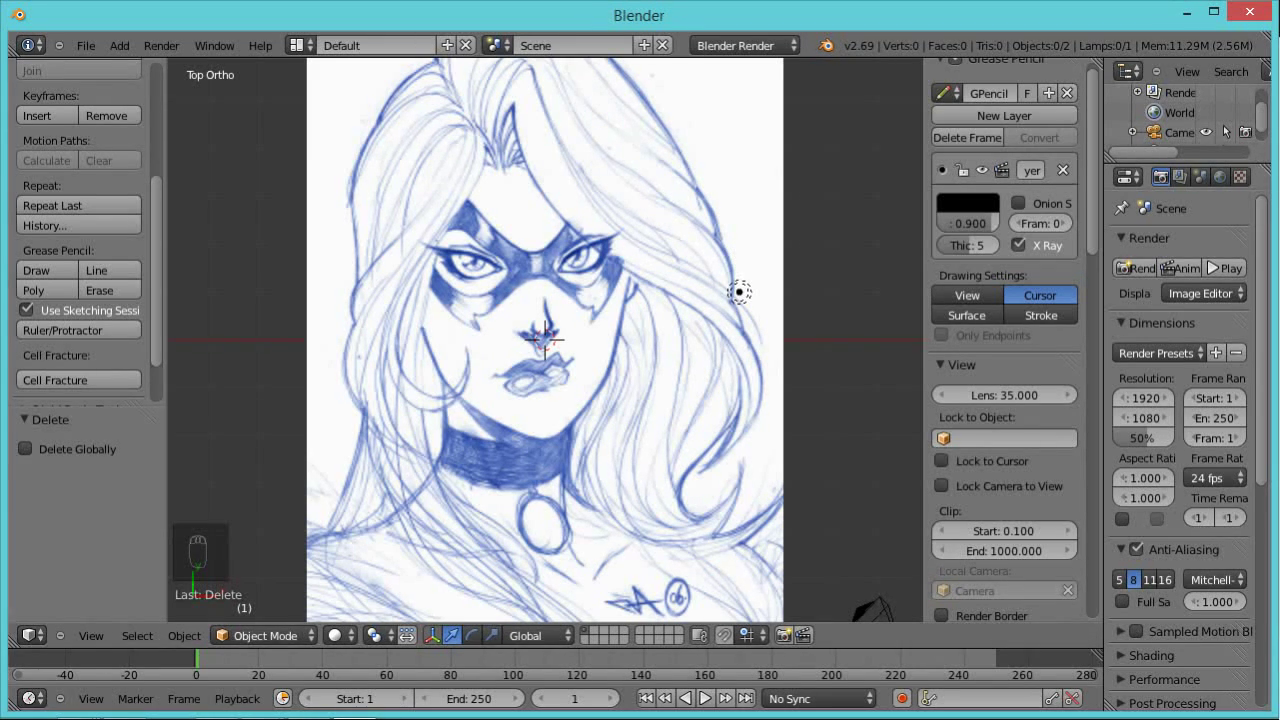
- Trace the hair, mask, lips, collar and pendant with black grease pencil strokes
left_click_drag(780, 162, 780, 162)
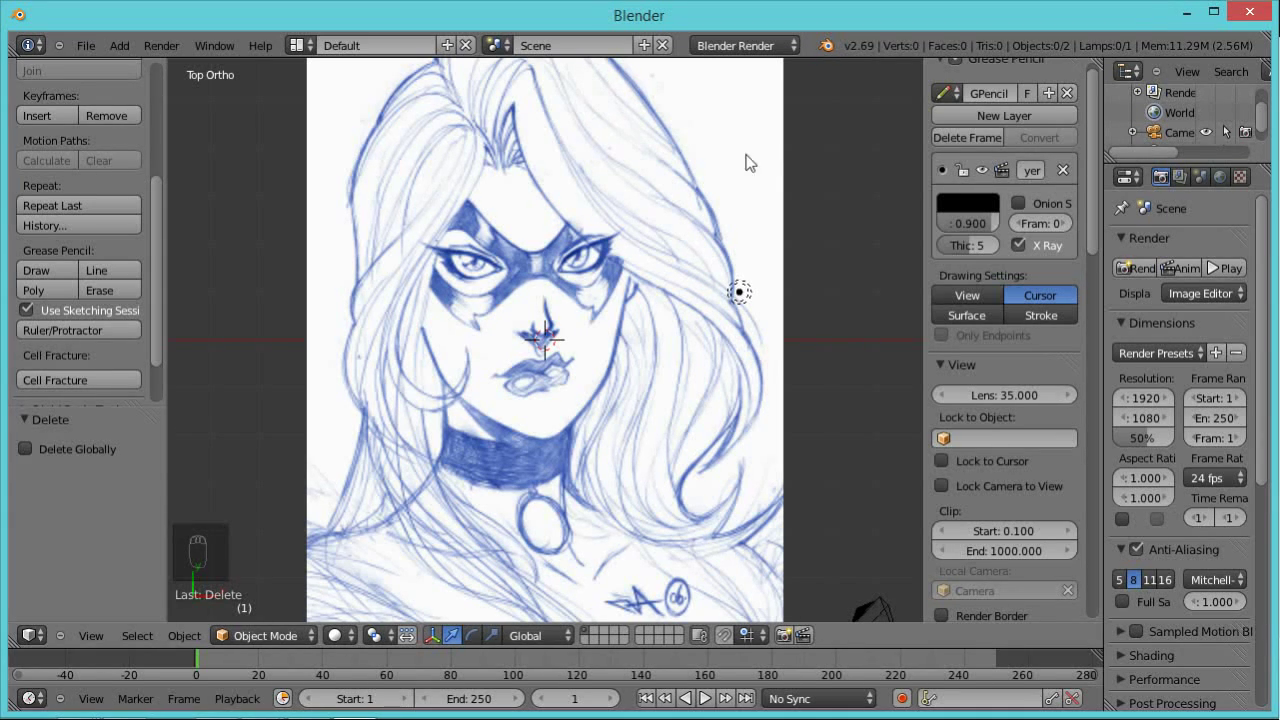
left_click_drag(45, 276, 499, 303)
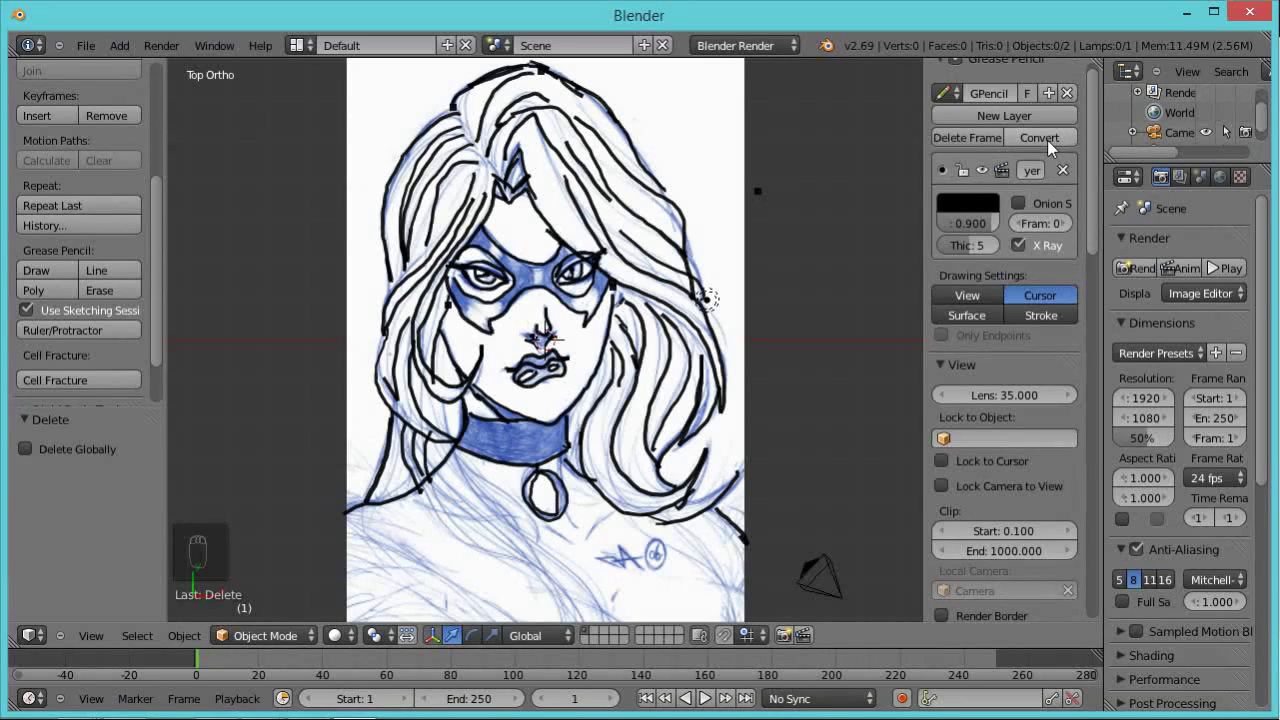
- Convert the grease pencil strokes to a Path, keeping Link Strokes and Original timing
left_click_drag(1054, 146, 971, 146)
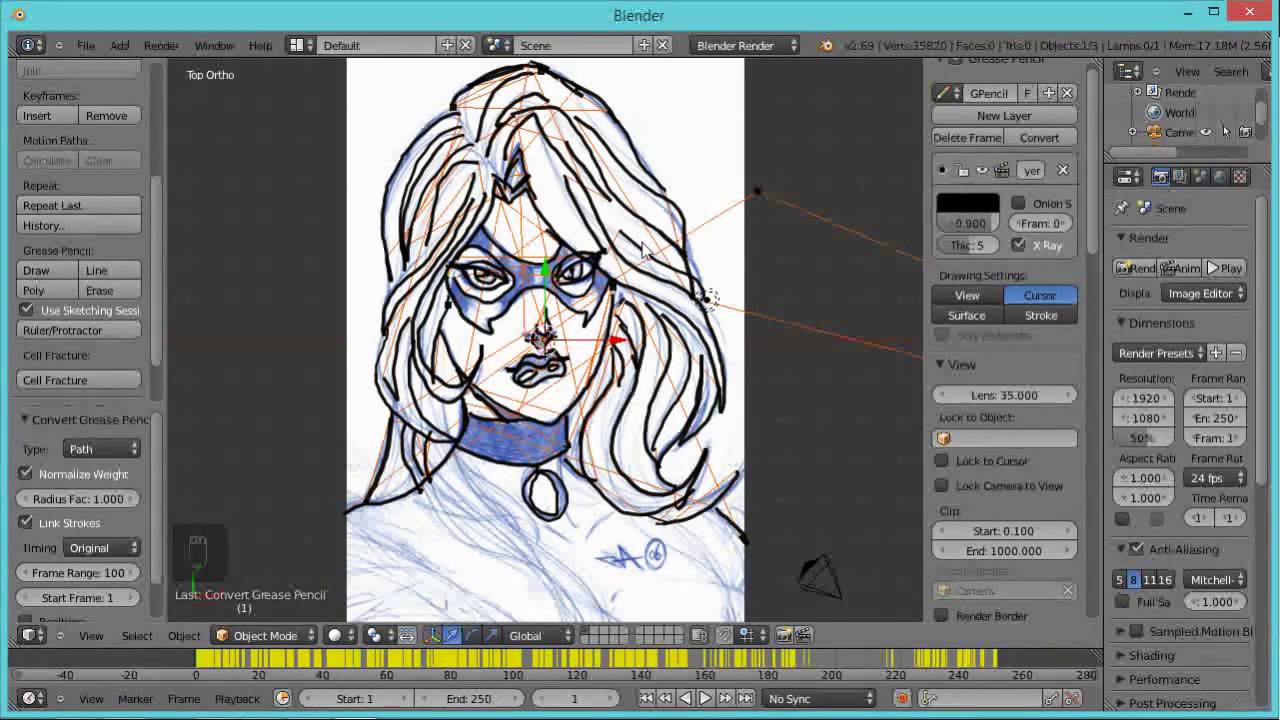
left_click_drag(1267, 221, 632, 440)
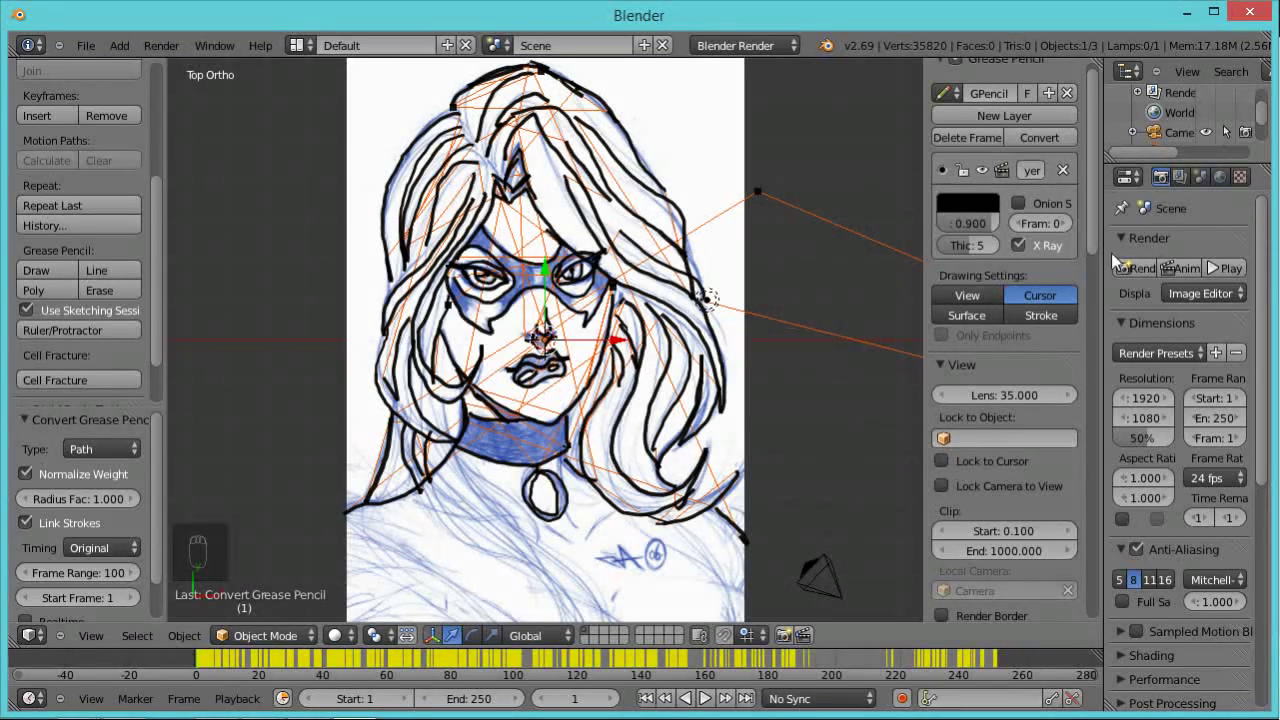
- Set the World horizon colour swatch to white
left_click_drag(1225, 177, 1212, 203)
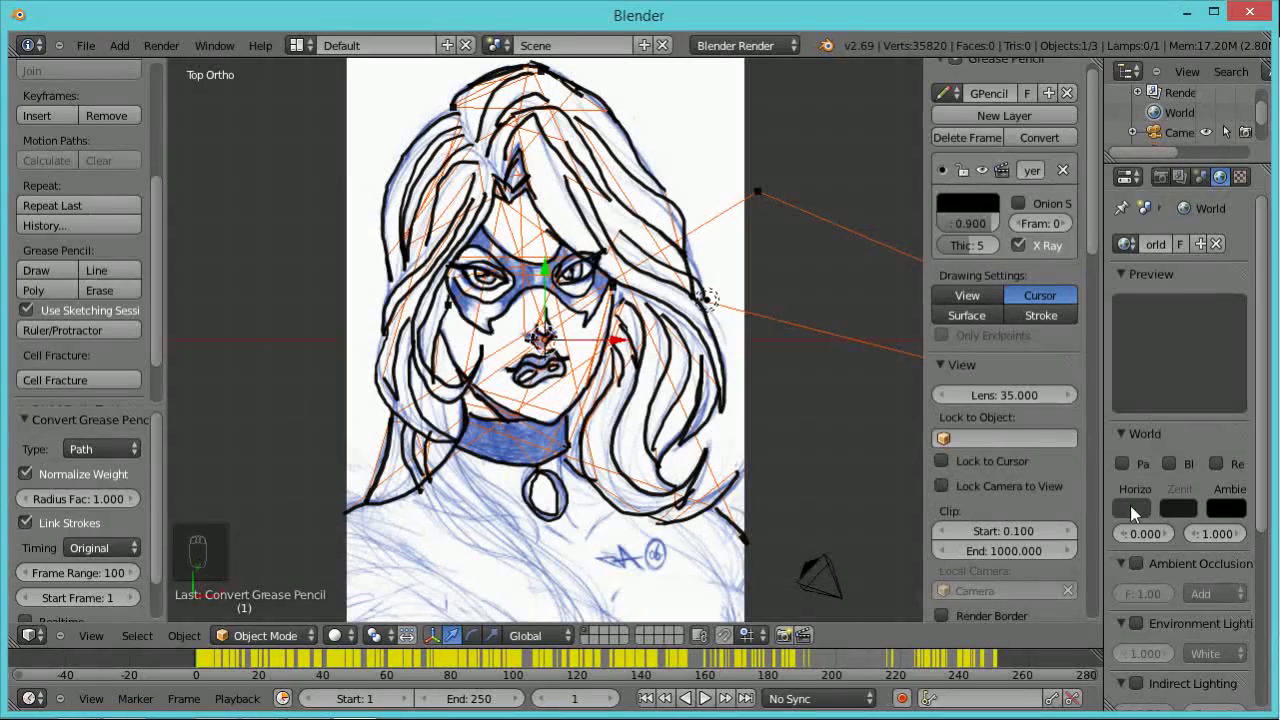
left_click_drag(1142, 512, 1138, 236)
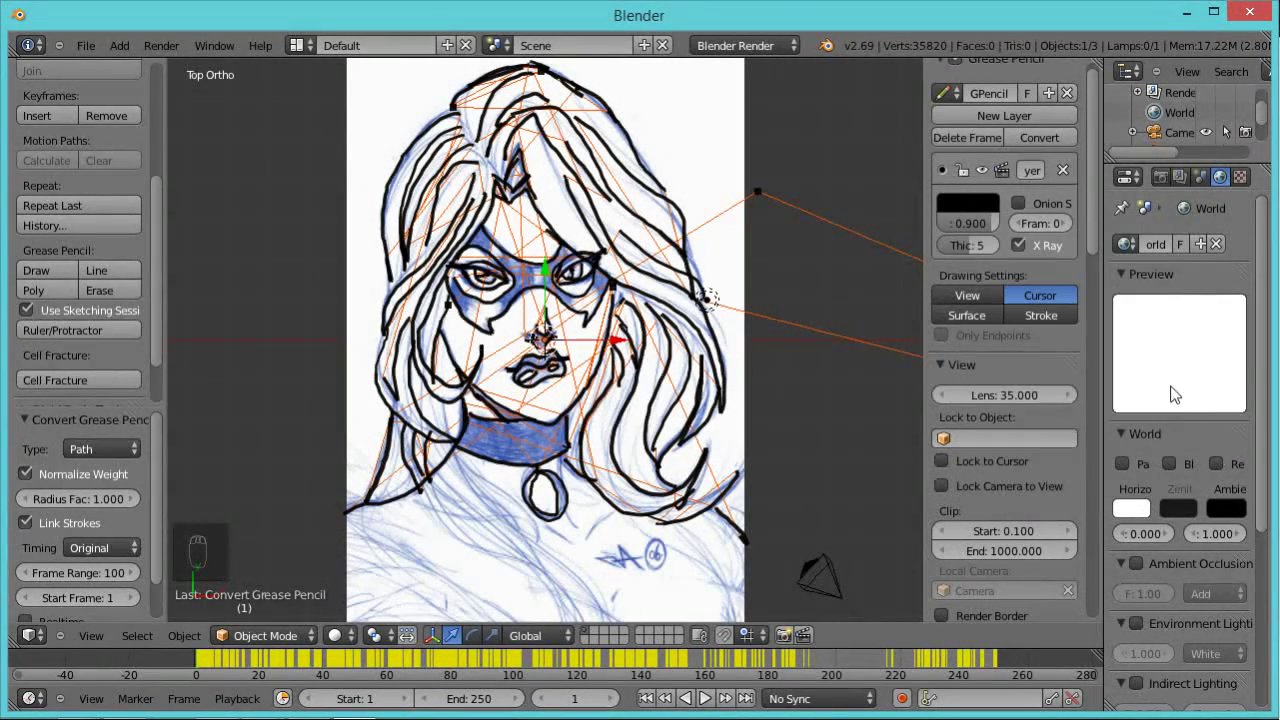
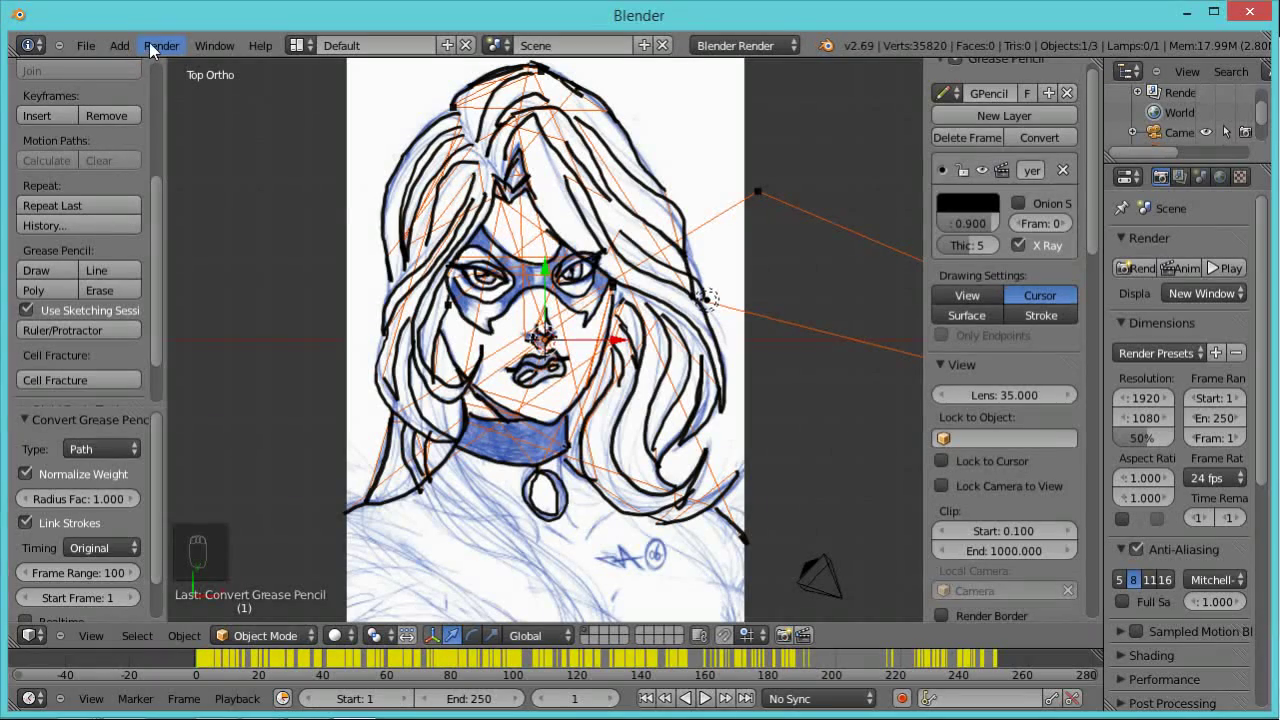
- Set the render Display option from Image Editor to New Window
left_click_drag(167, 53, 179, 73)
left_click(179, 73)
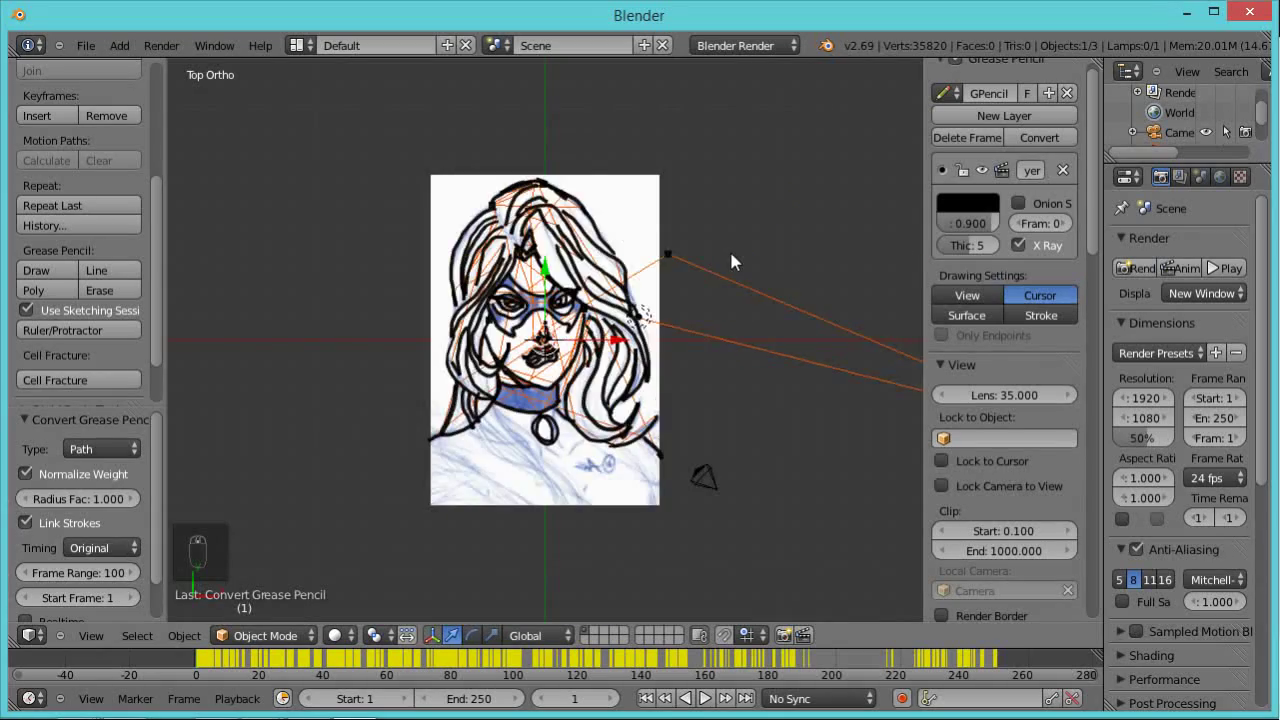
middle_click(714, 274)
- Zoom in on the traced face and align the camera to the current view
left_click_drag(712, 274, 712, 273)
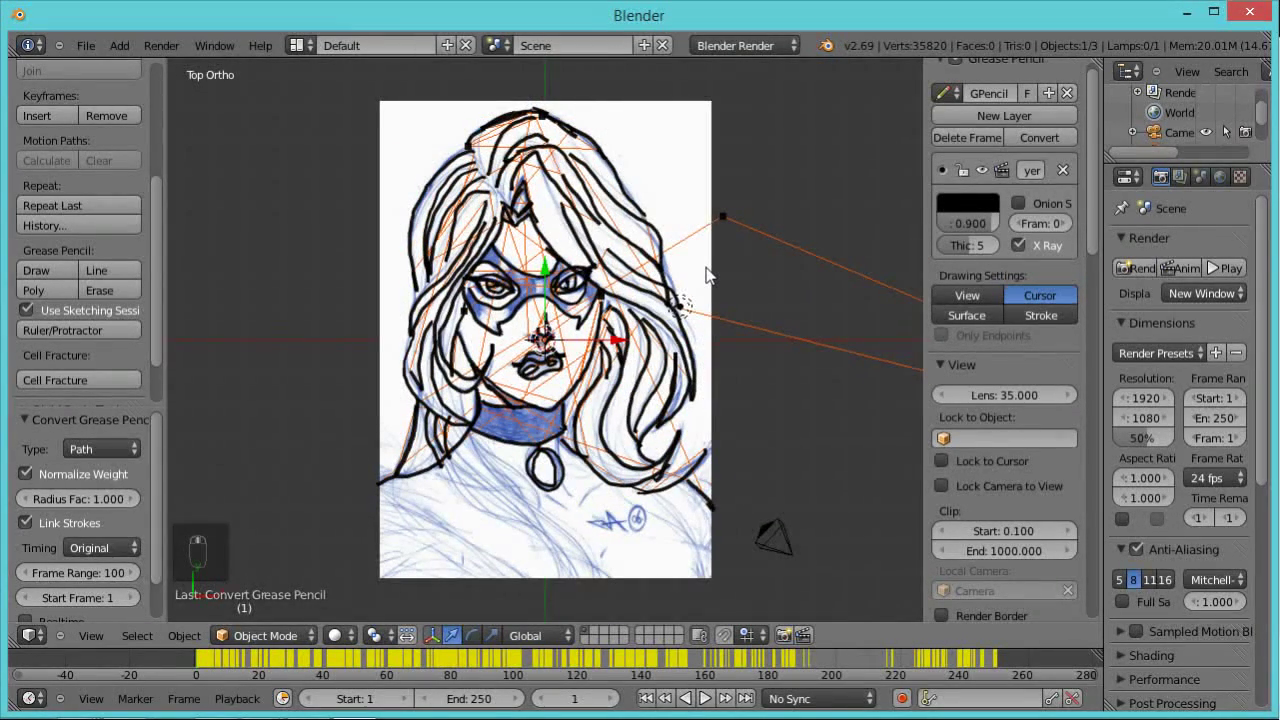
middle_click(712, 273)
key("ctrl+alt+KP_0")
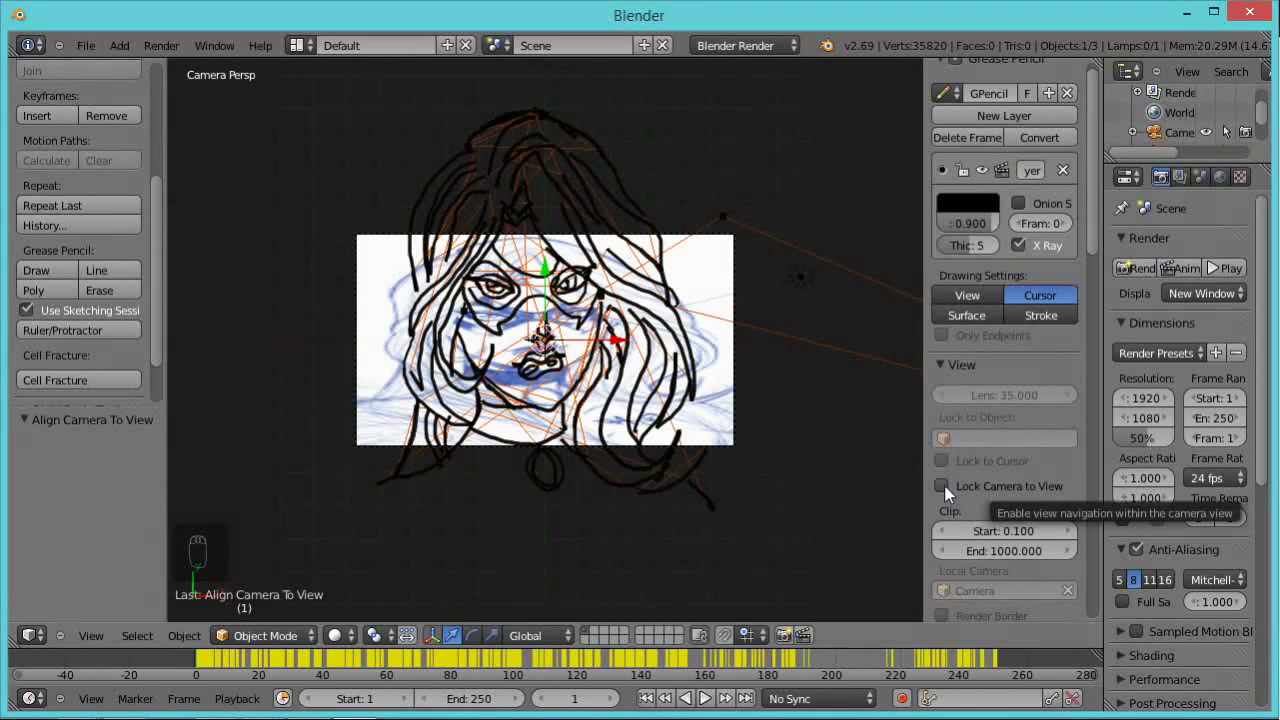
- Enable Lock Camera to View and enlarge the face to fill the camera frame
left_click_drag(948, 494, 688, 313)
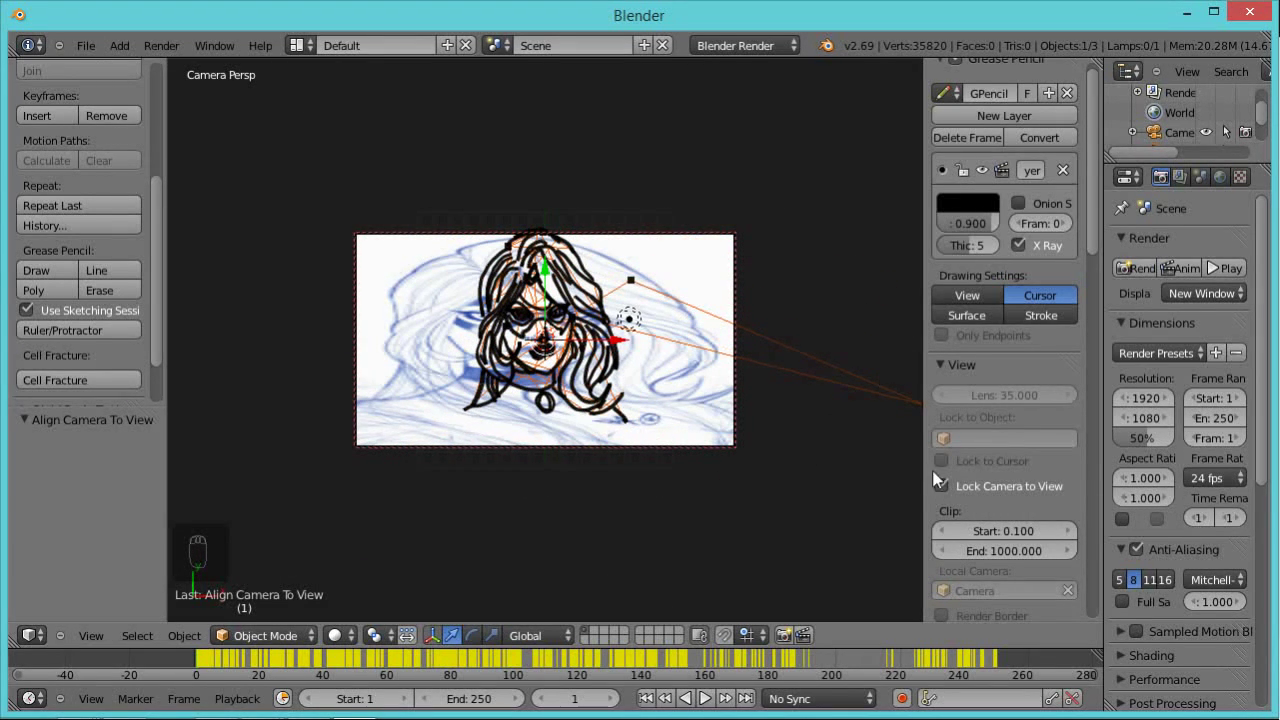
left_click_drag(943, 486, 691, 316)
- Unlink the sketch image from the Background Images slot so only the traced lines remain
middle_click(691, 316)
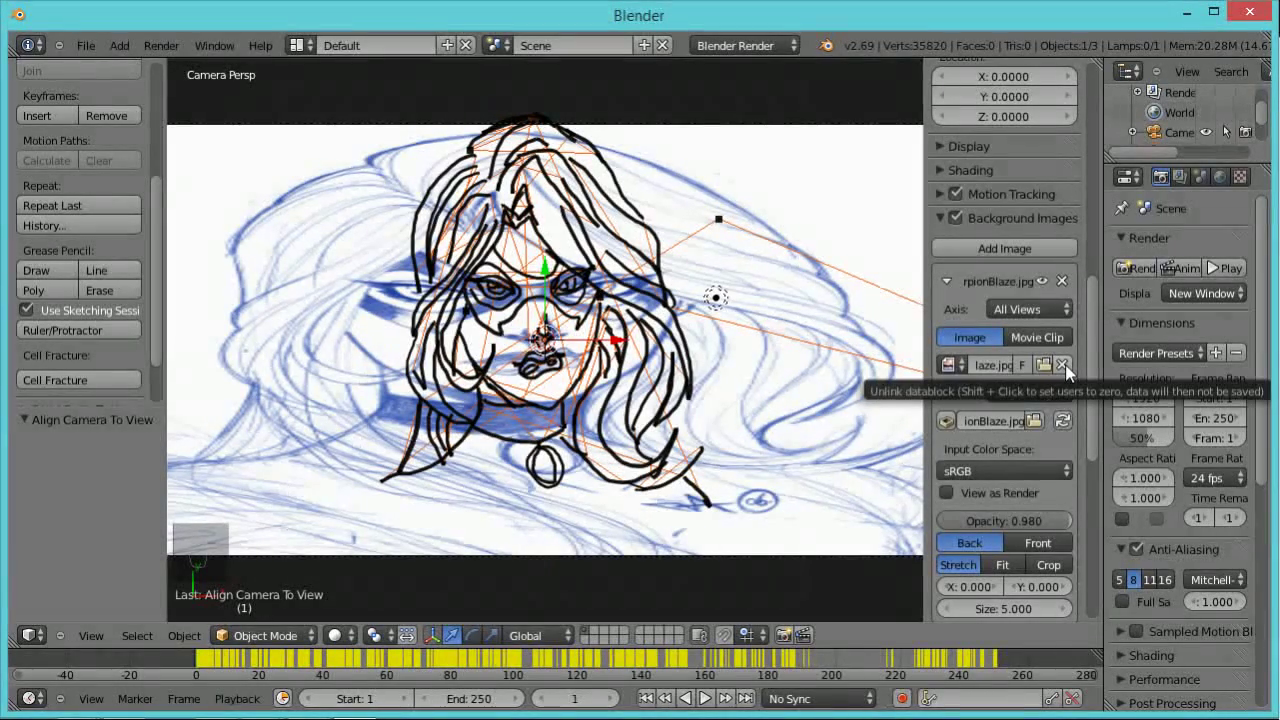
left_click(1072, 371)
left_click(907, 438)
- Select the converted GP_Layer path object in the viewport
left_click_drag(181, 55, 194, 74)
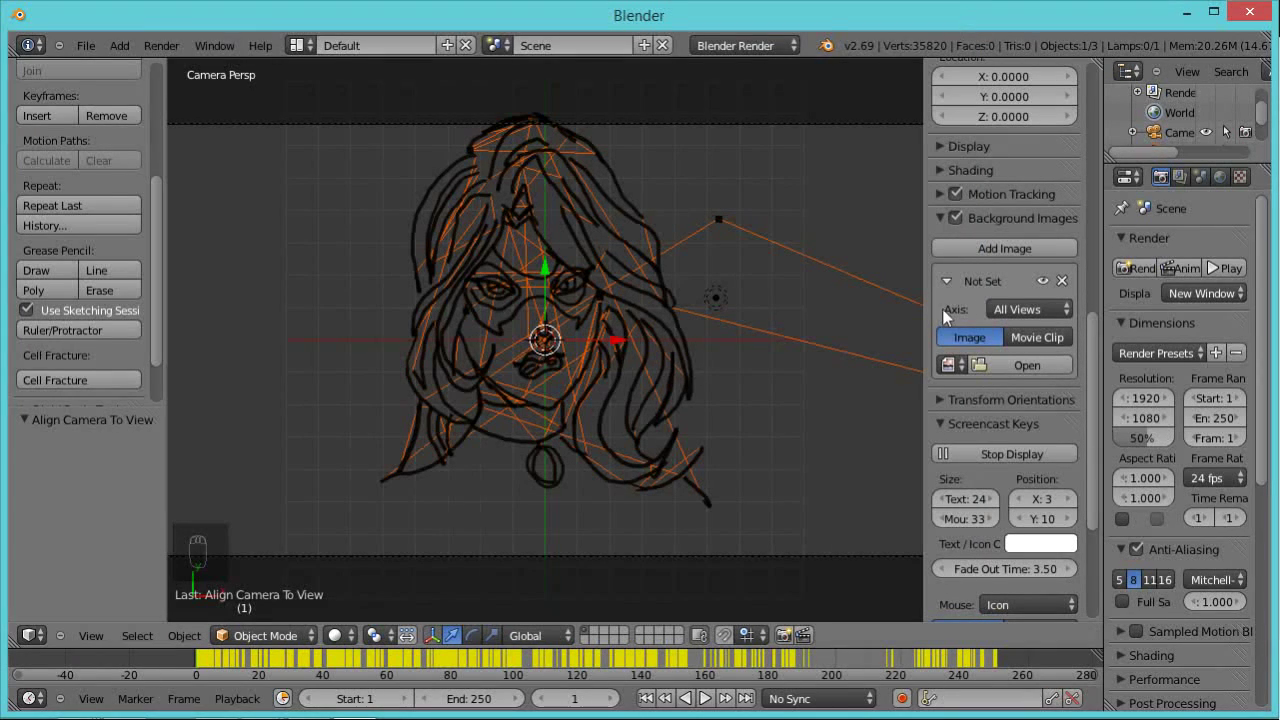
type("(1) GP_Layer")
left_click_drag(595, 361, 615, 359)
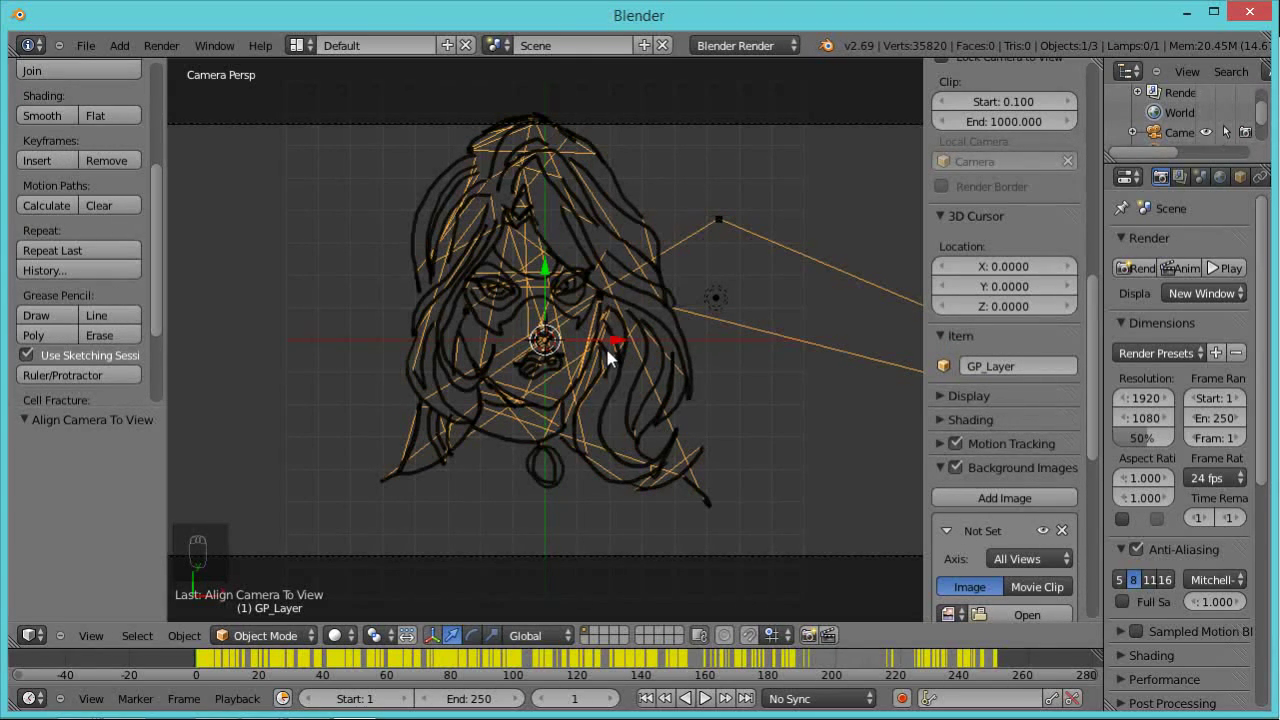
- Enter the curve's edit mode and widen the Properties editor to reach the Bevel Depth 0.2 setting
key("Tab")
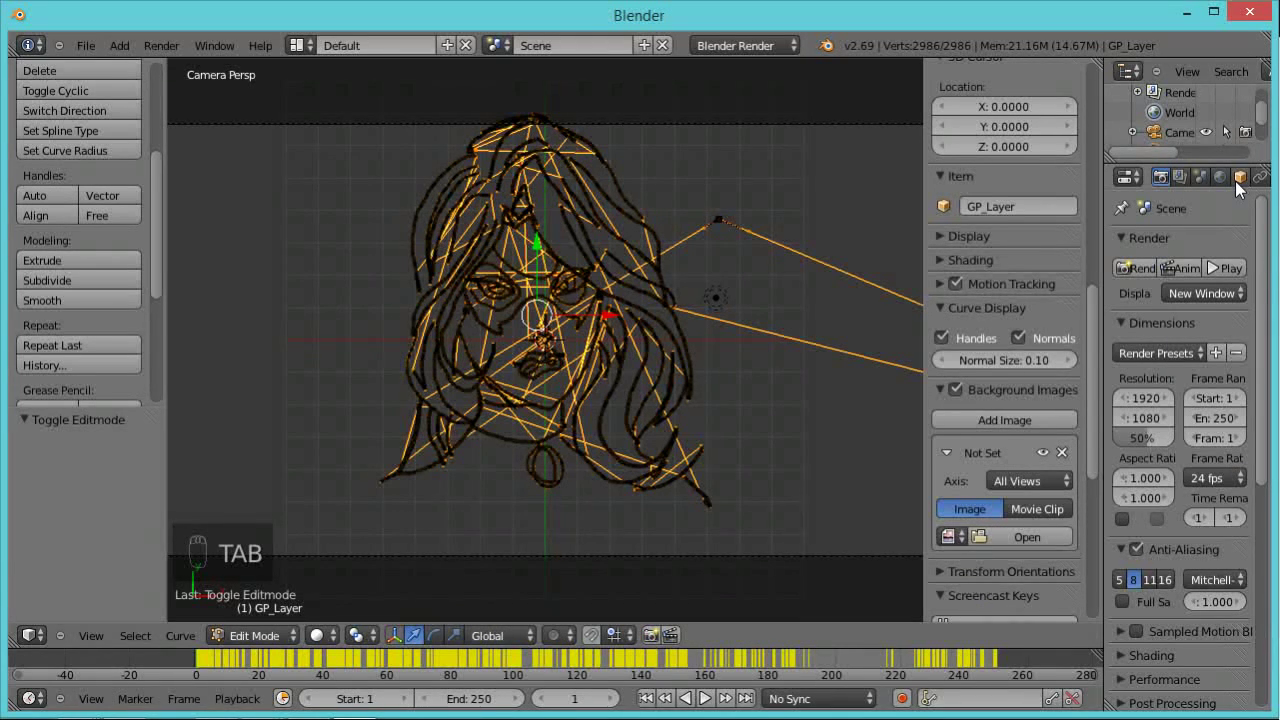
middle_click(1167, 189)
left_click_drag(1193, 179, 1232, 550)
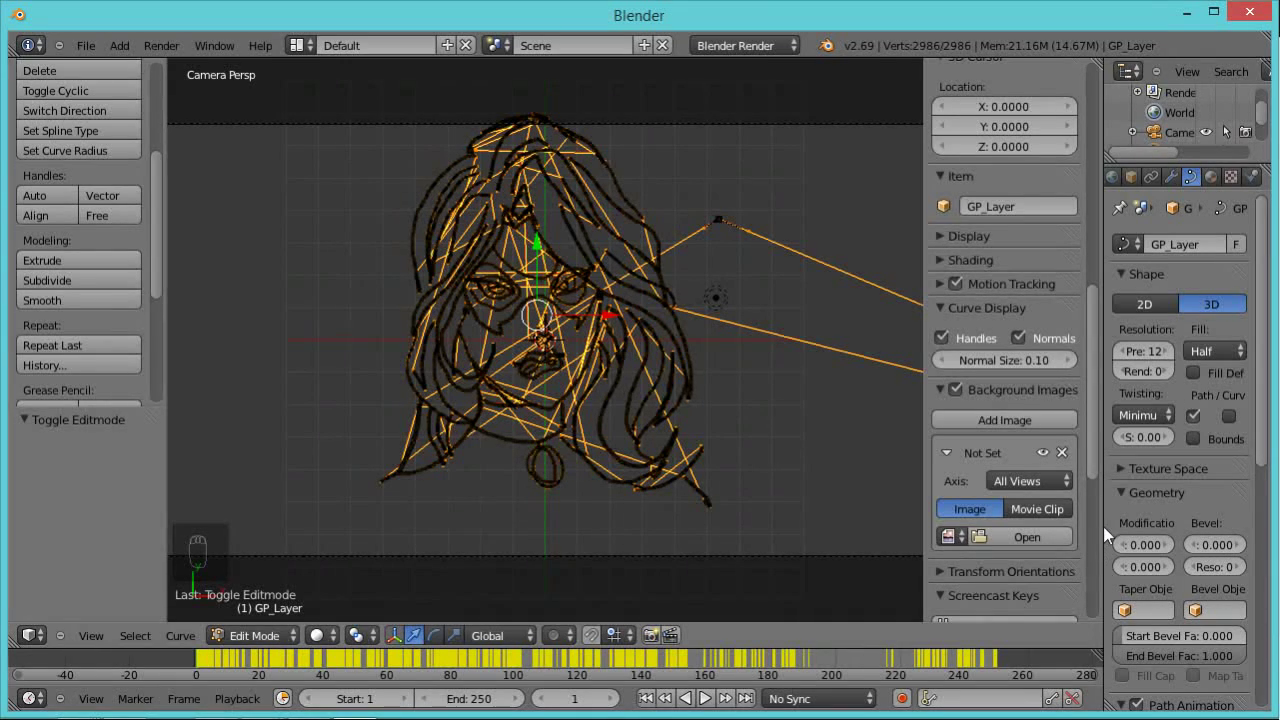
left_click_drag(1112, 533, 1215, 551)
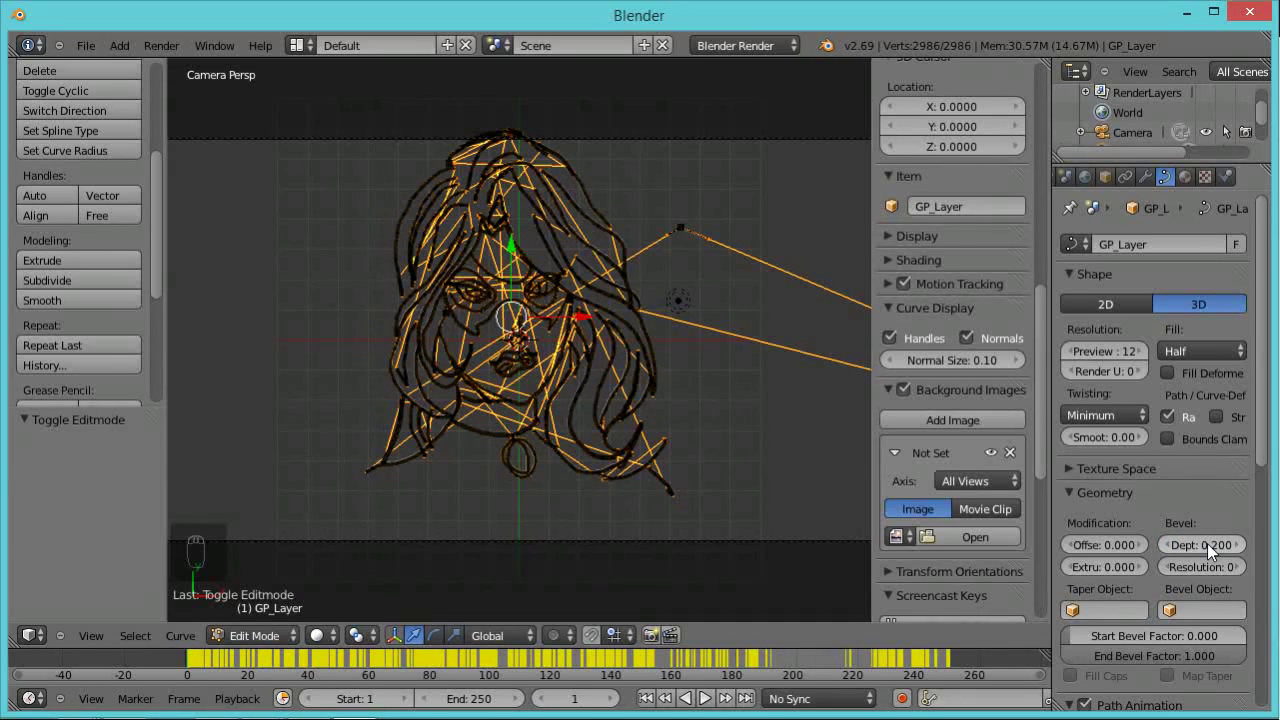
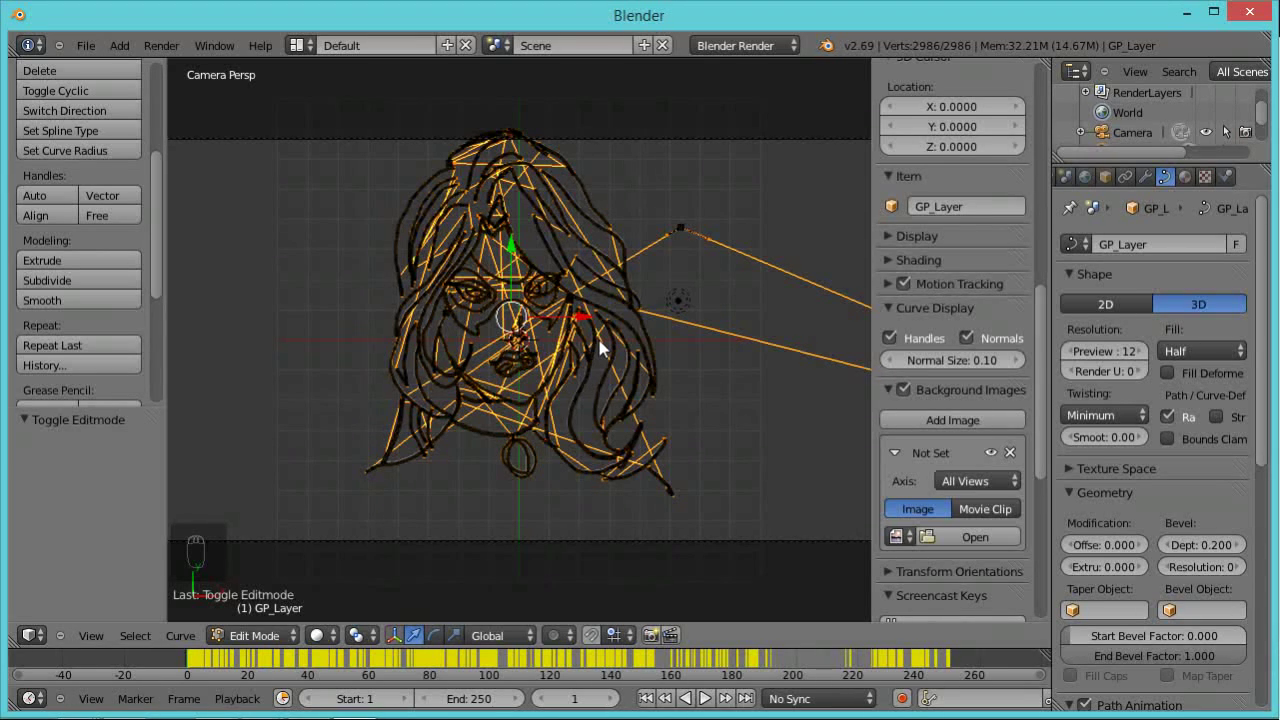
- Select every point of the GP_Layer curves and smooth them repeatedly via the Specials menu
key("a")
key("a")
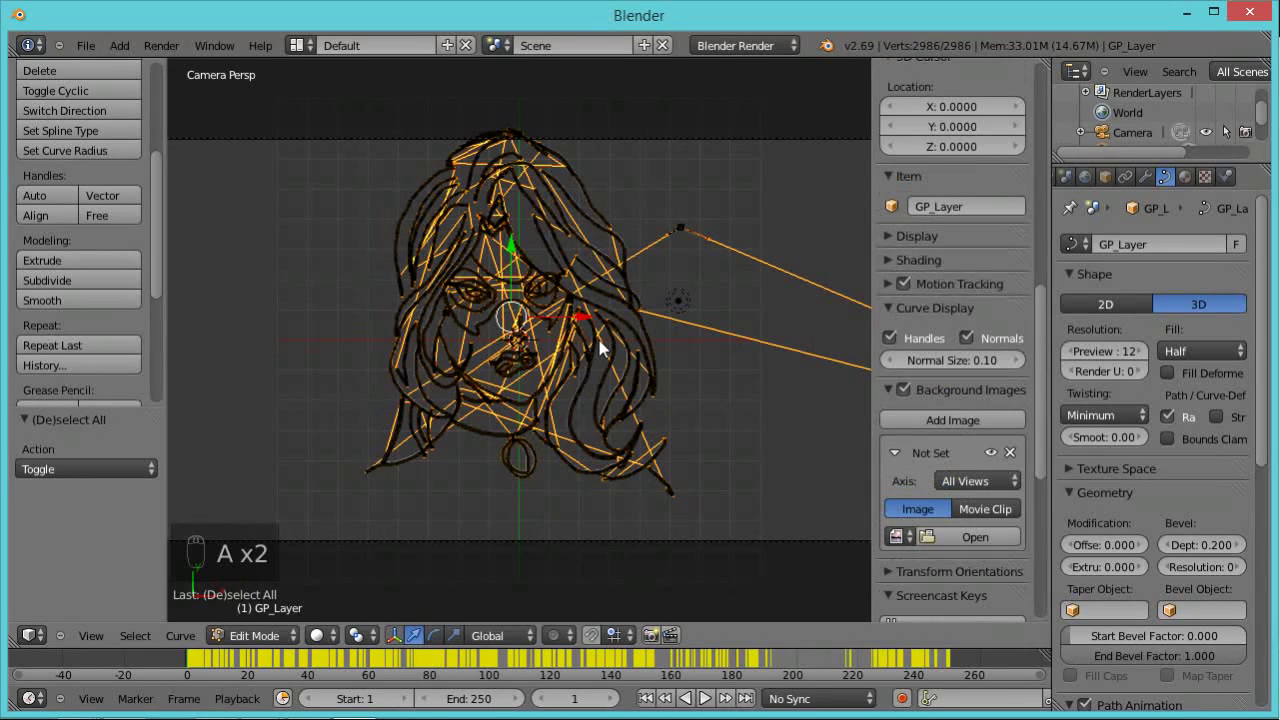
key("w")
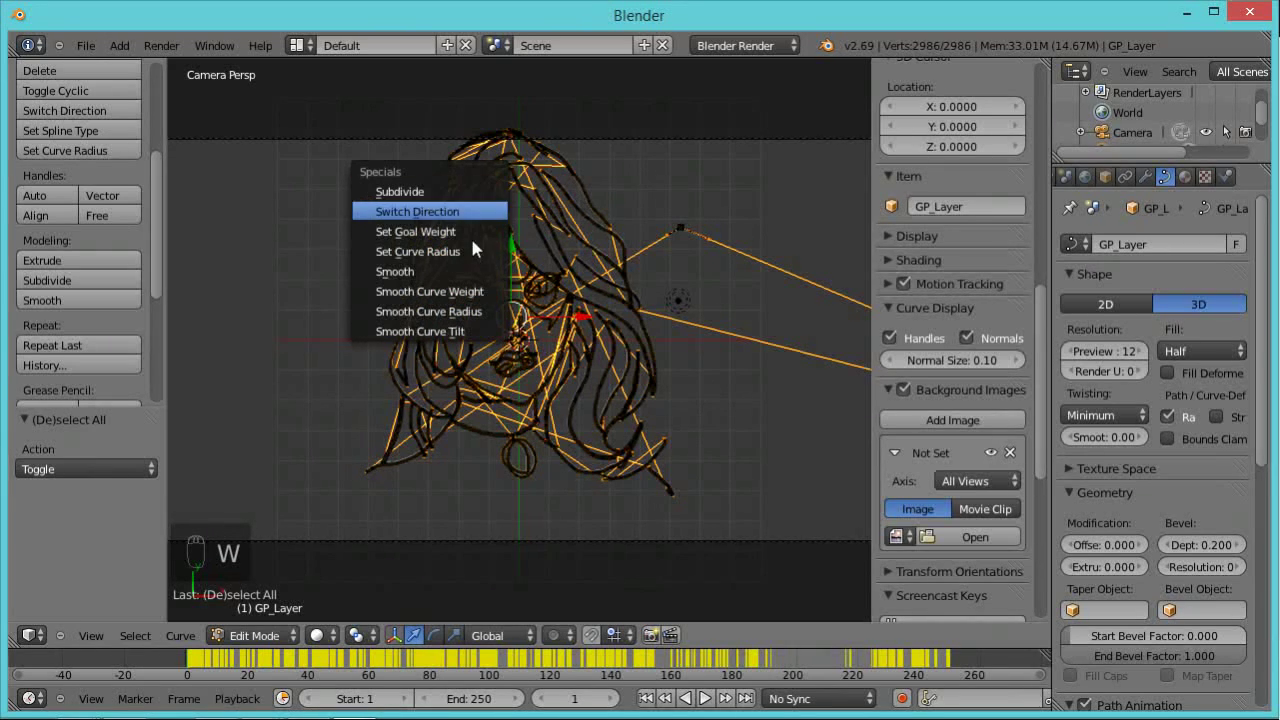
key("w")
key("w")
key("w")
key("w")
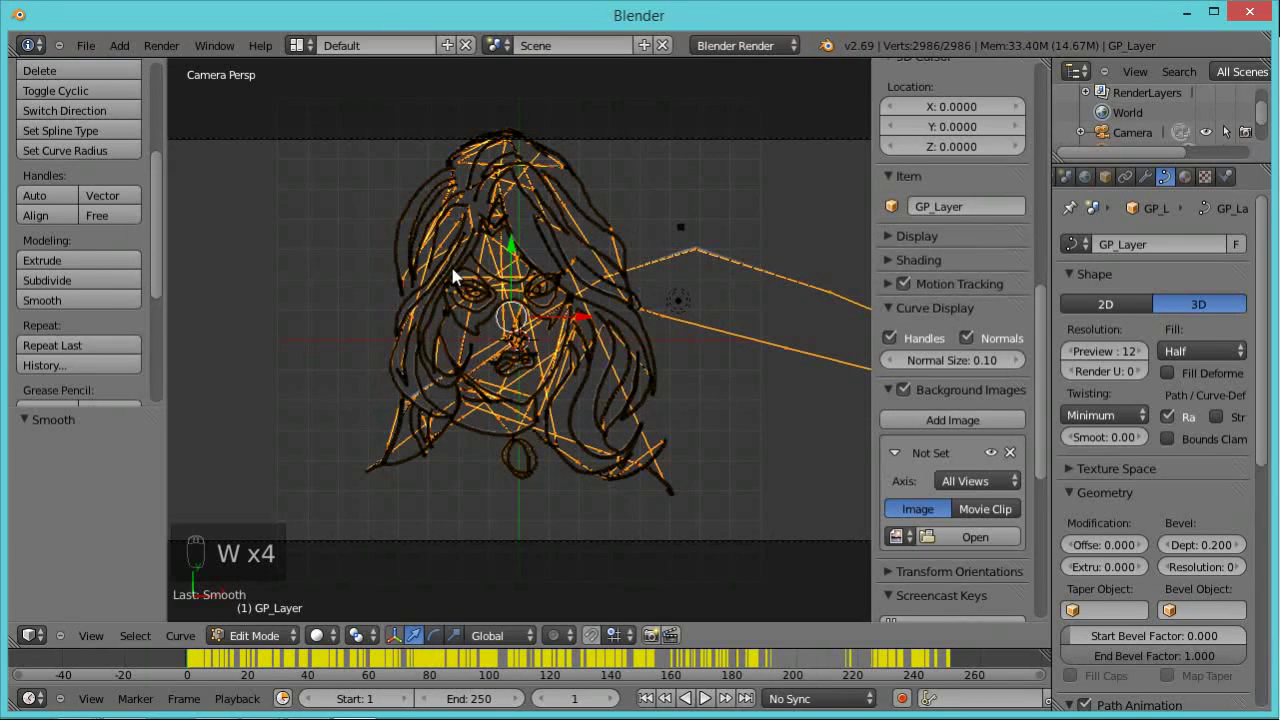
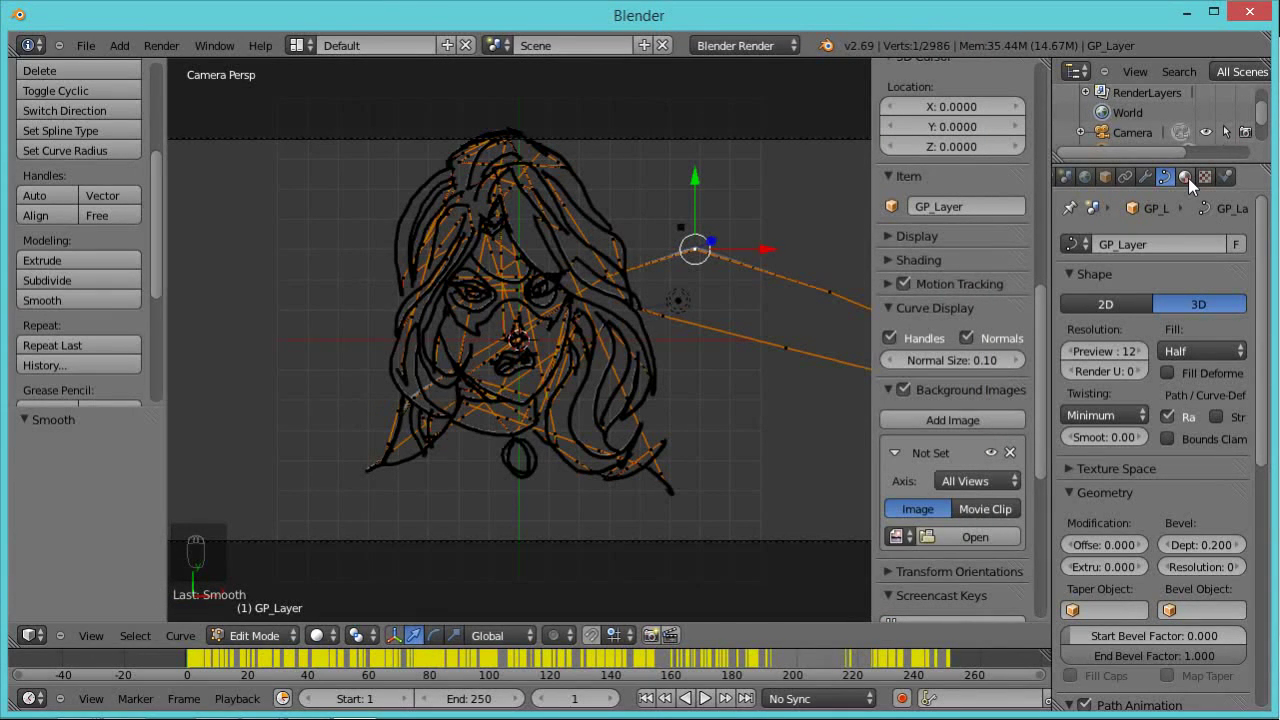
- Add a new material with near-black diffuse colour (RGB 0.012) and zero specular intensity
left_click_drag(1193, 184, 1108, 574)
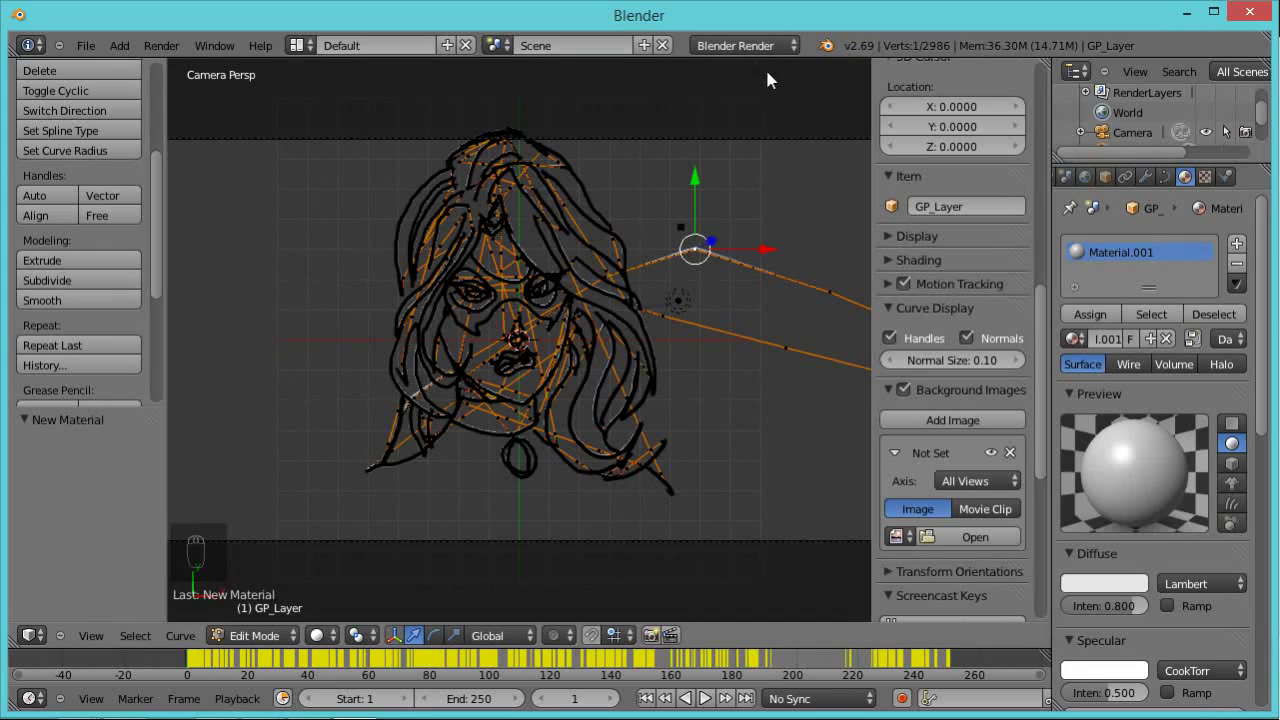
left_click_drag(1110, 588, 1144, 437)
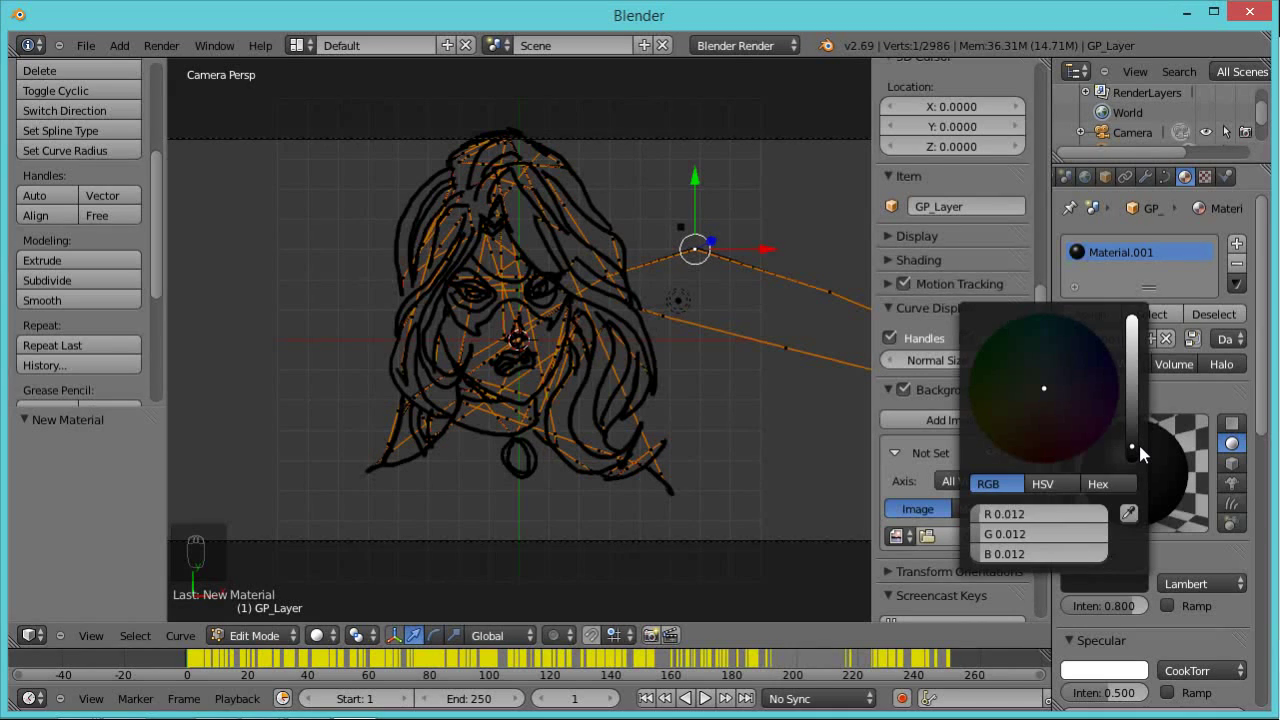
left_click_drag(1271, 414, 1076, 452)
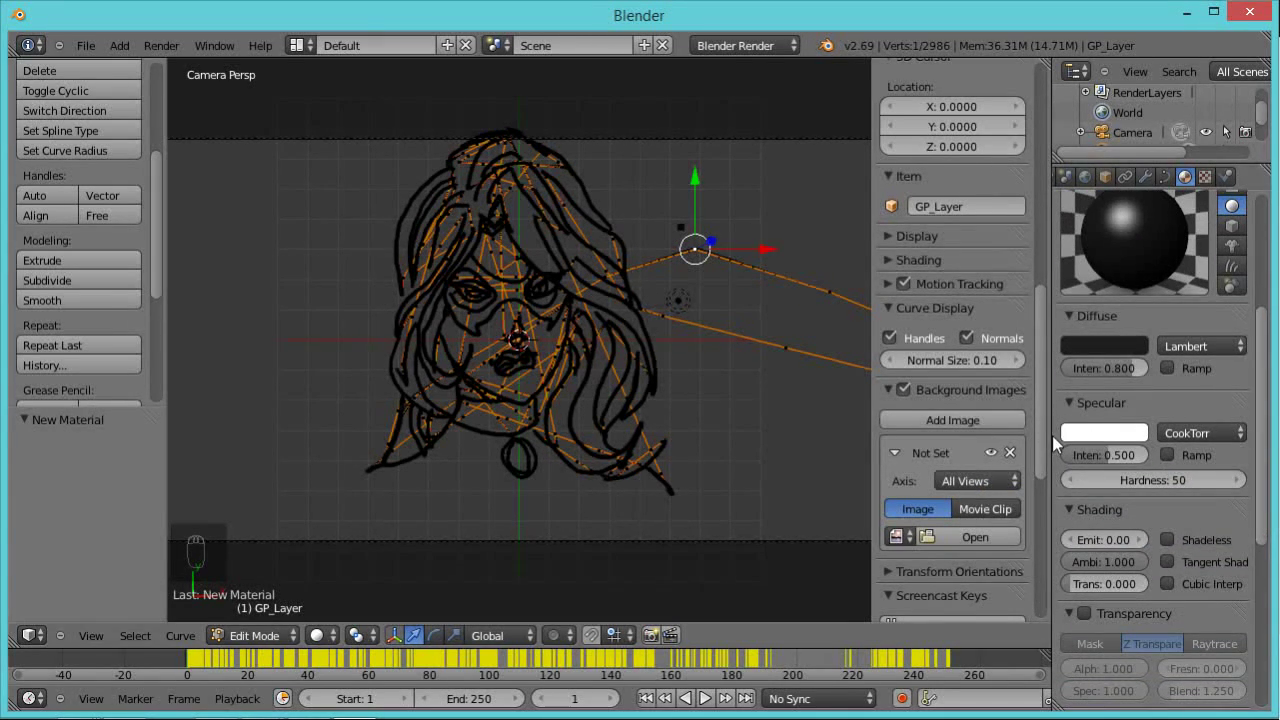
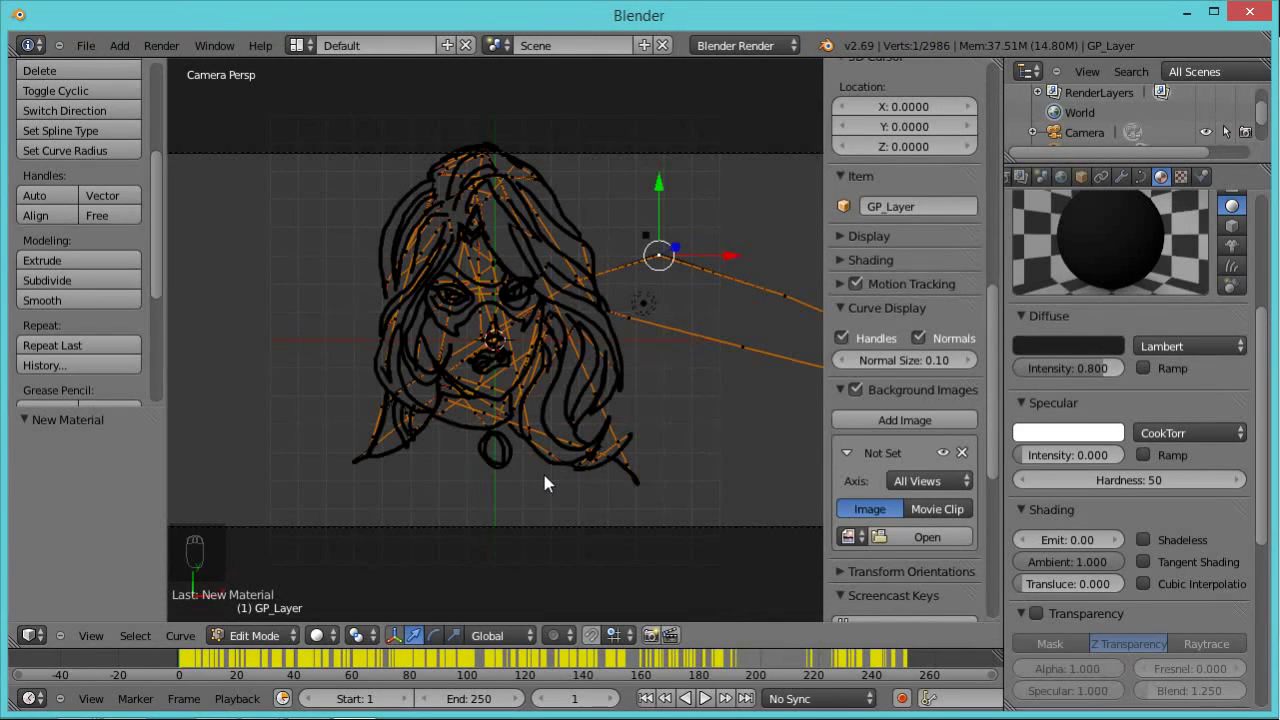
- Deselect the points and leave curve edit mode back to object mode
key("a")
left_click_drag(714, 398, 602, 403)
key("a")
key("a")
key("Tab")
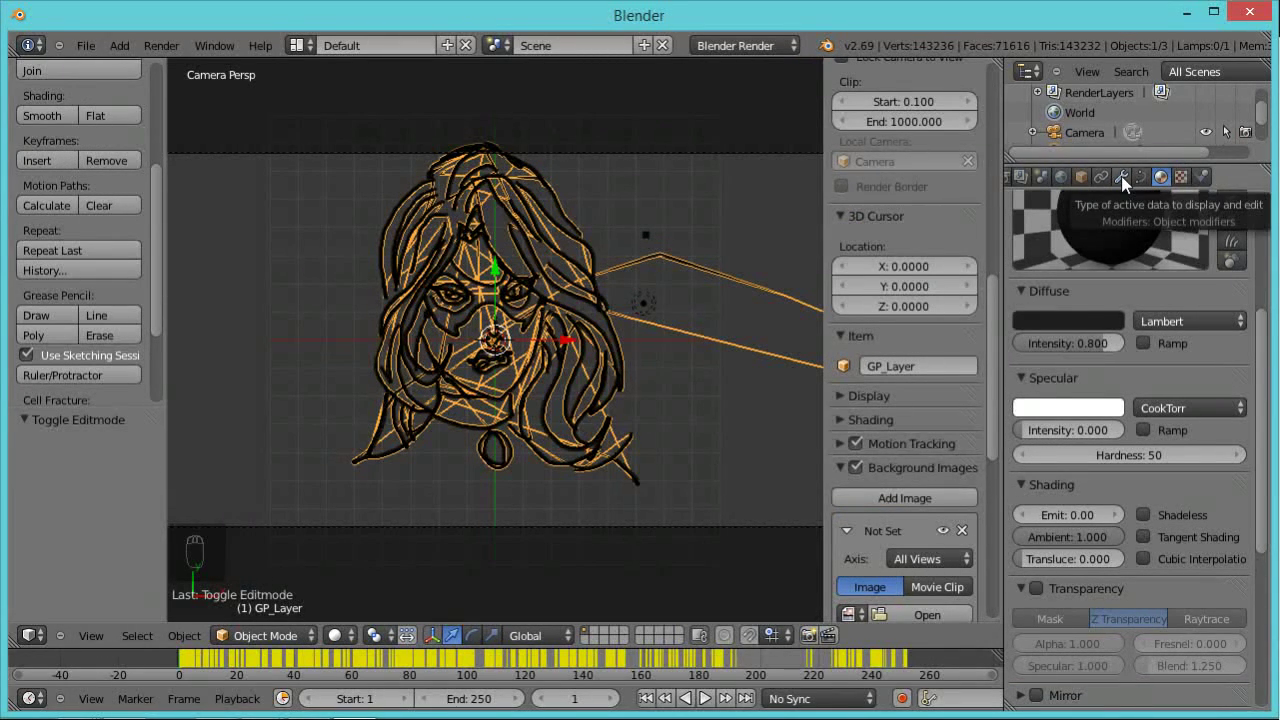
- Add a Build modifier (start 1, length 100) to the curves and return to frame 0
left_click_drag(1128, 182, 899, 316)
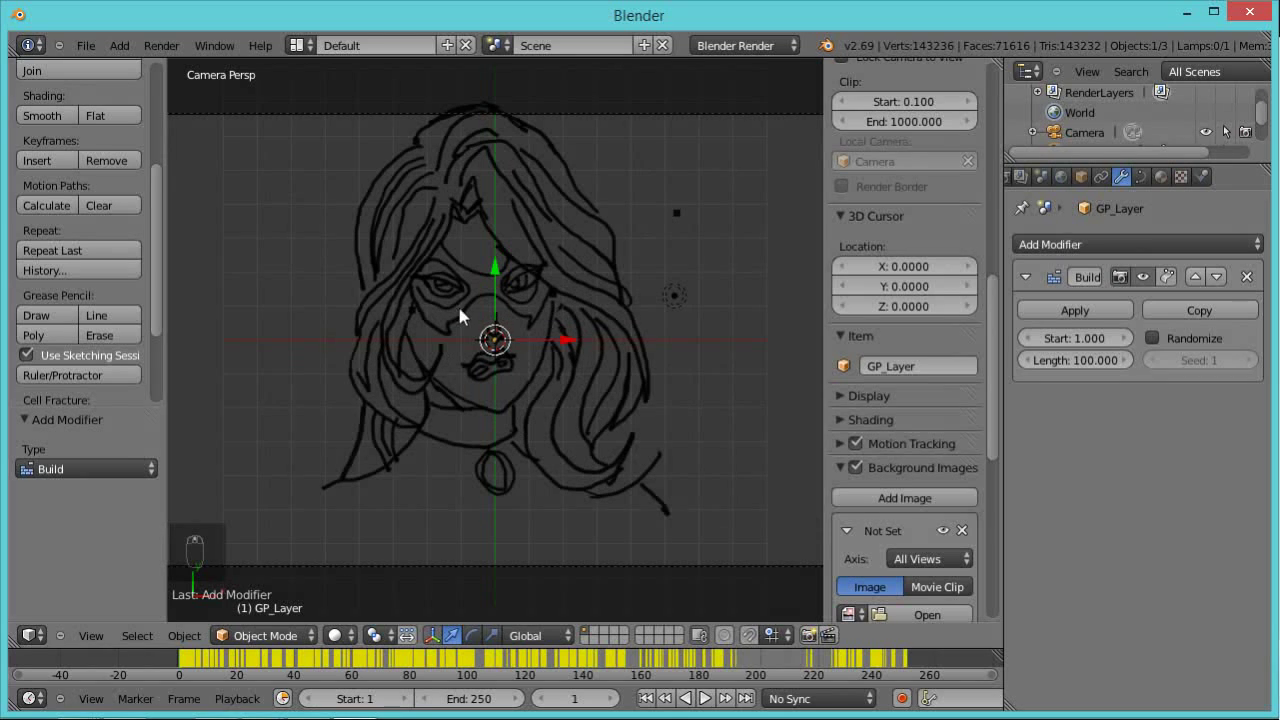
left_click_drag(303, 627, 196, 670)
left_click_drag(196, 670, 234, 670)
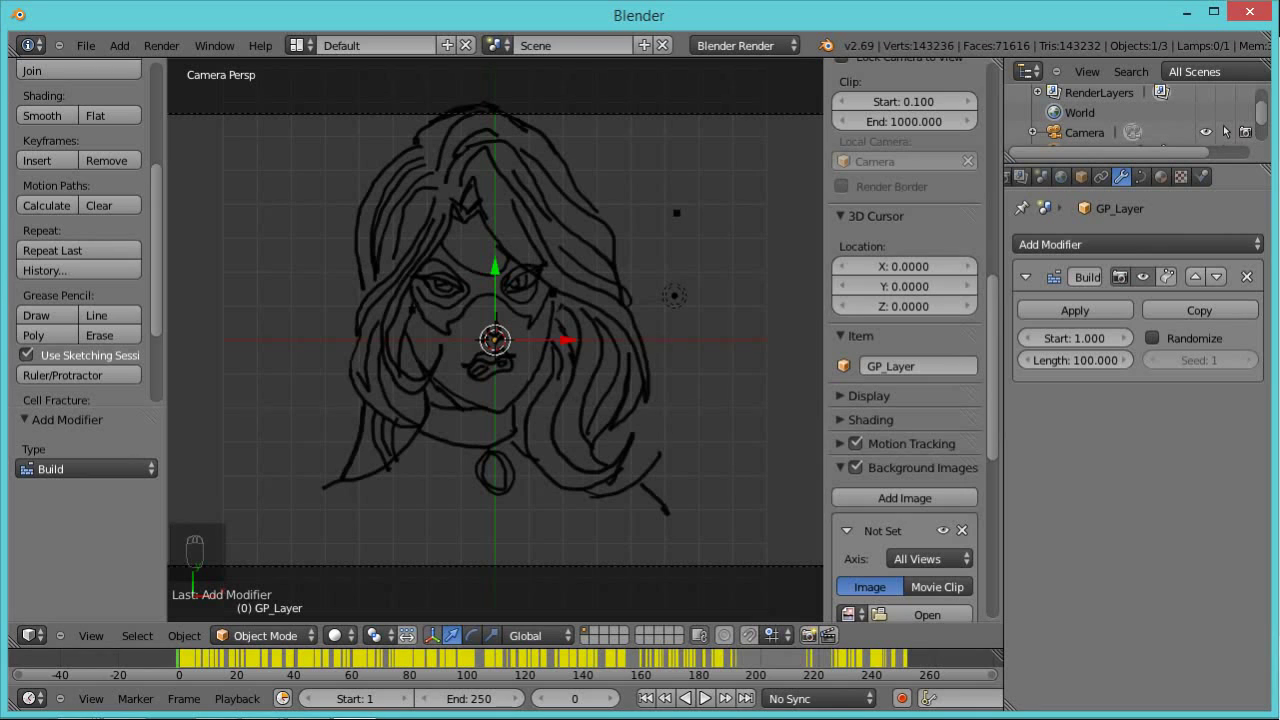
left_click_drag(713, 170, 1060, 180)
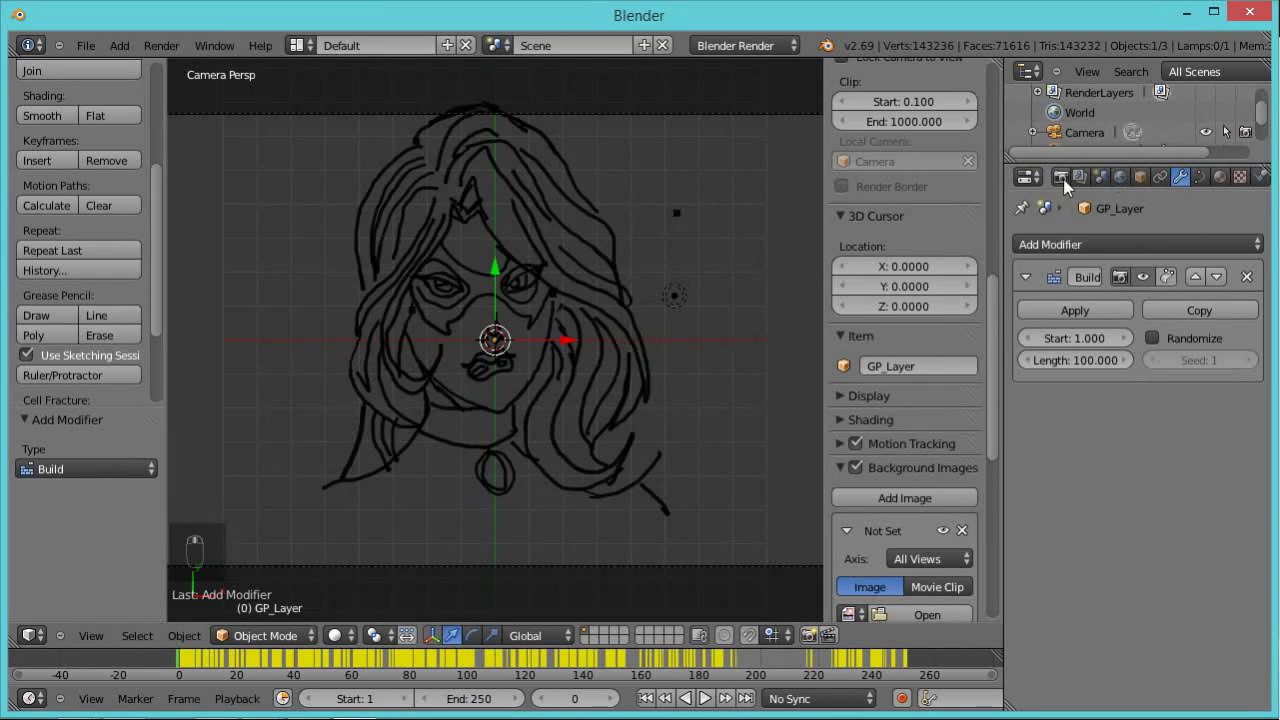
- Set the render to the HDTV 720p preset with H.264 output and reach for the output path folder
left_click_drag(1069, 184, 1187, 362)
left_click_drag(1186, 362, 1095, 437)
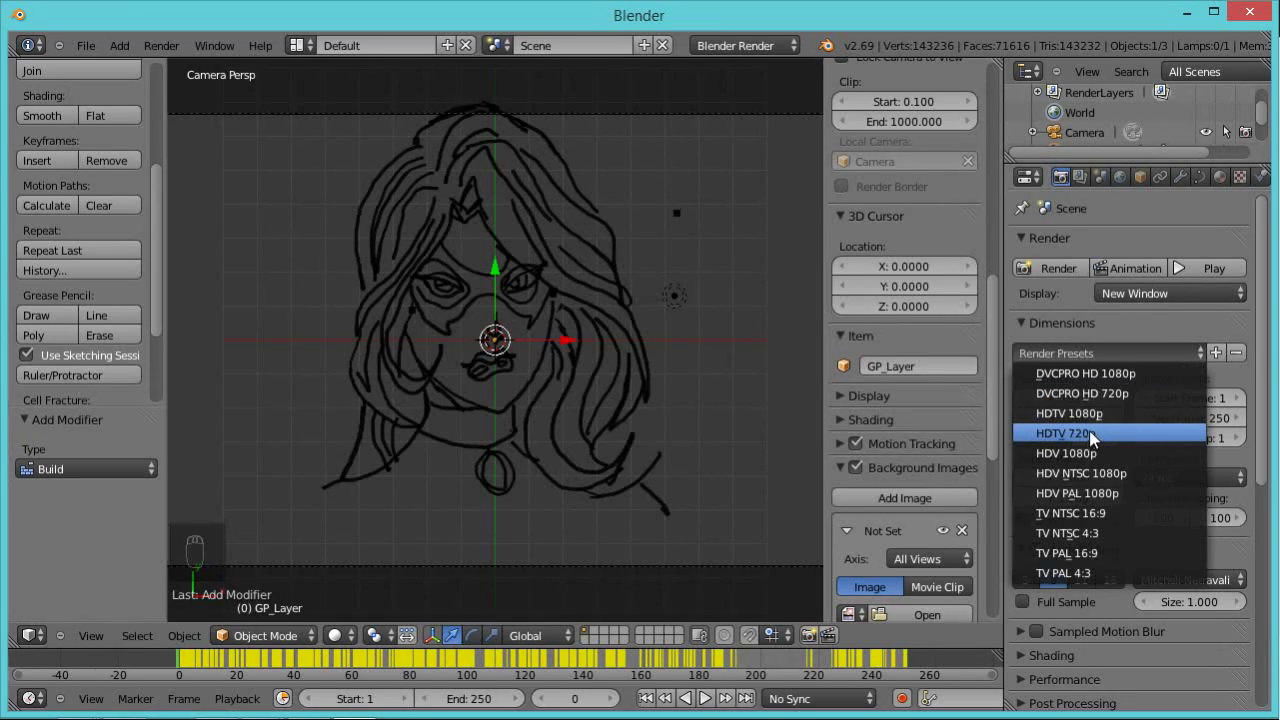
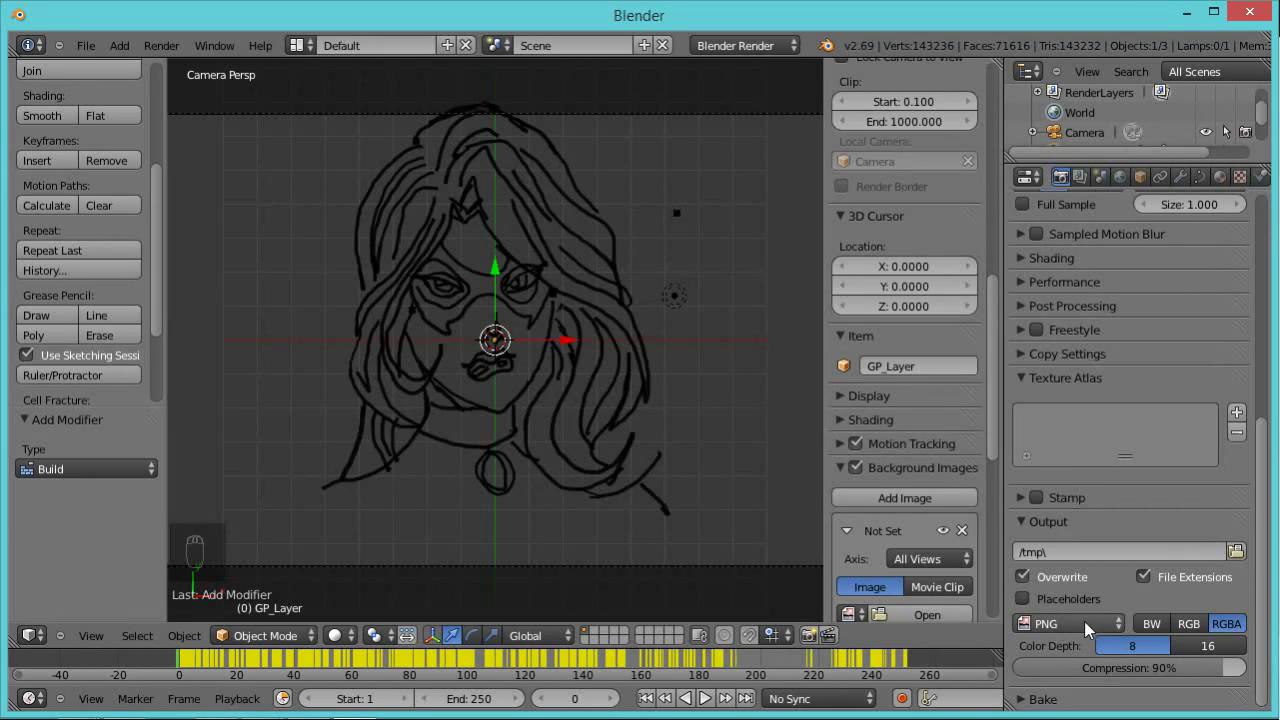
left_click_drag(1101, 631, 1054, 544)
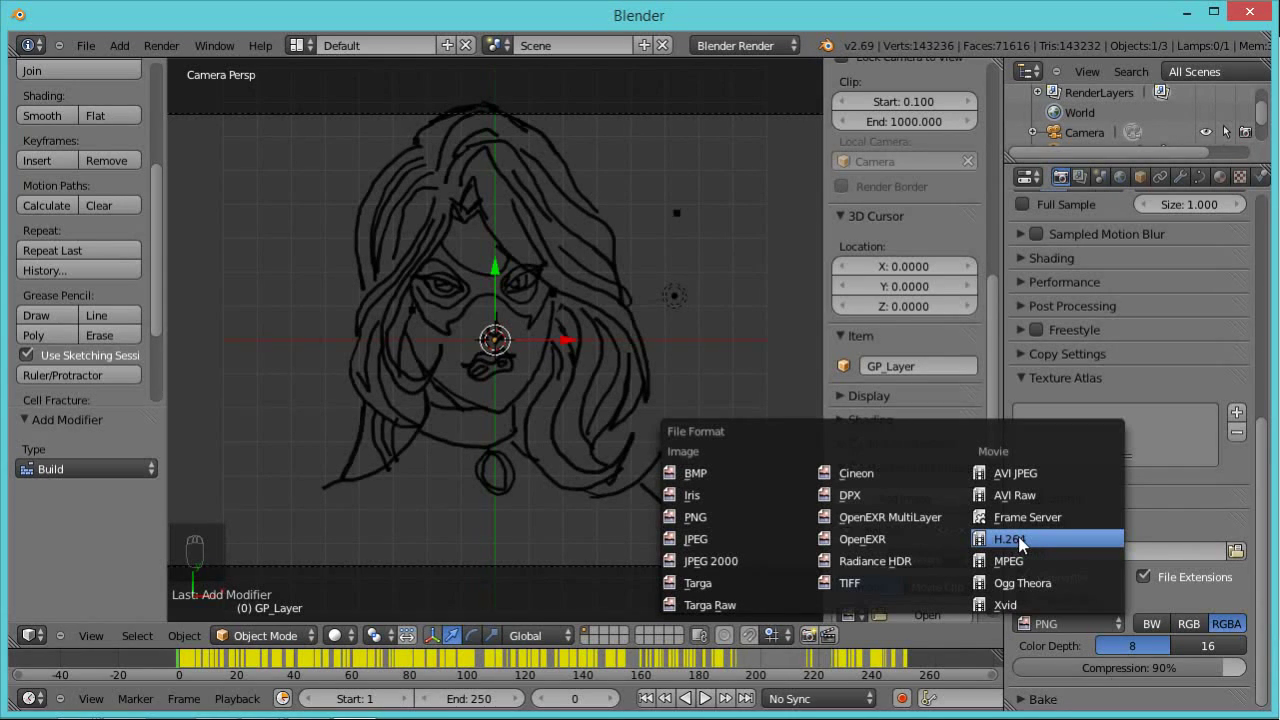
left_click_drag(1033, 657, 1247, 517)
left_click_drag(1269, 523, 1096, 429)
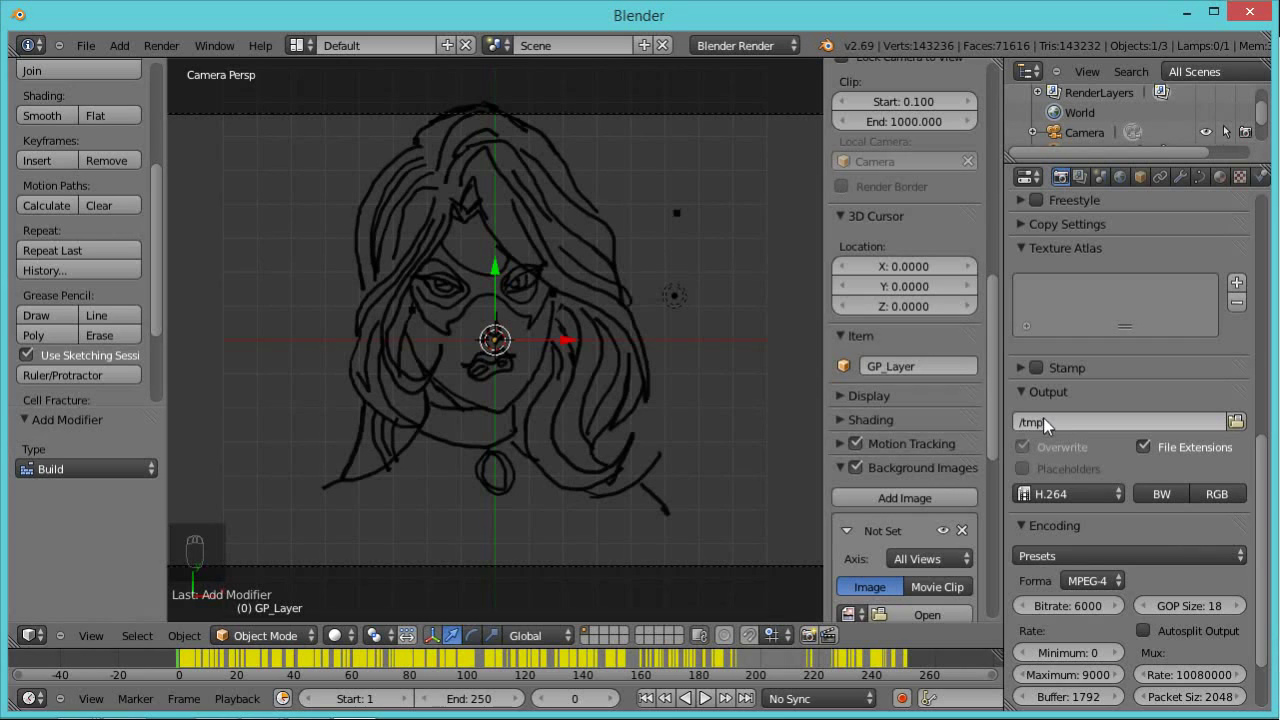